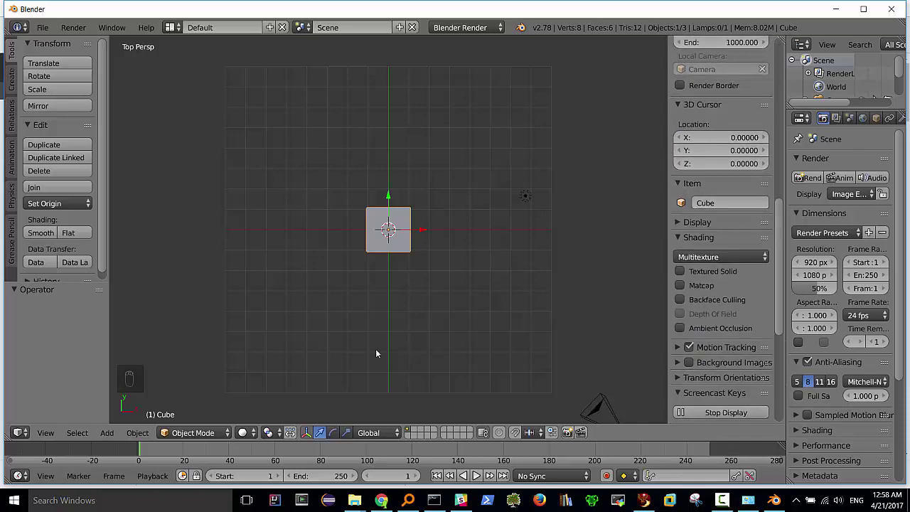
# Switch between front, side and top views of the cube, then enable Emulate Numpad in User Preferences.
pyautogui.press('KP_1')
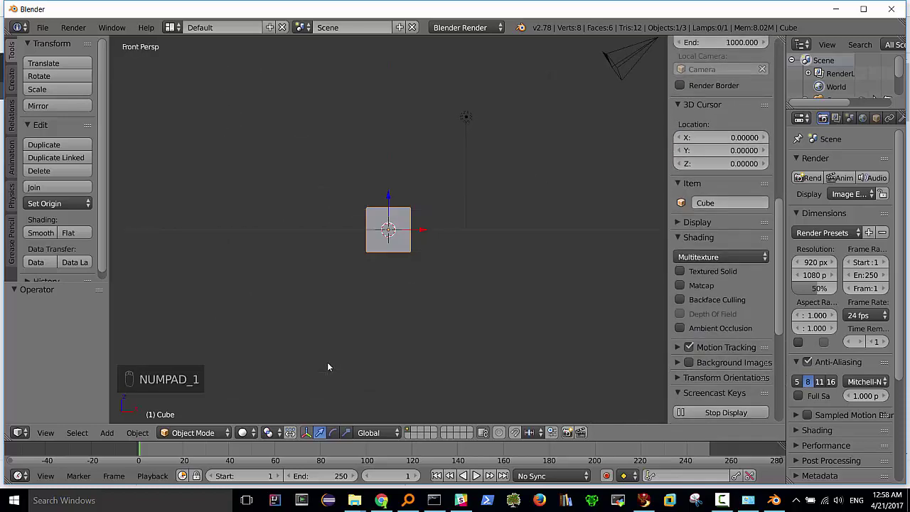
pyautogui.press('KP_3')
pyautogui.press('KP_7')
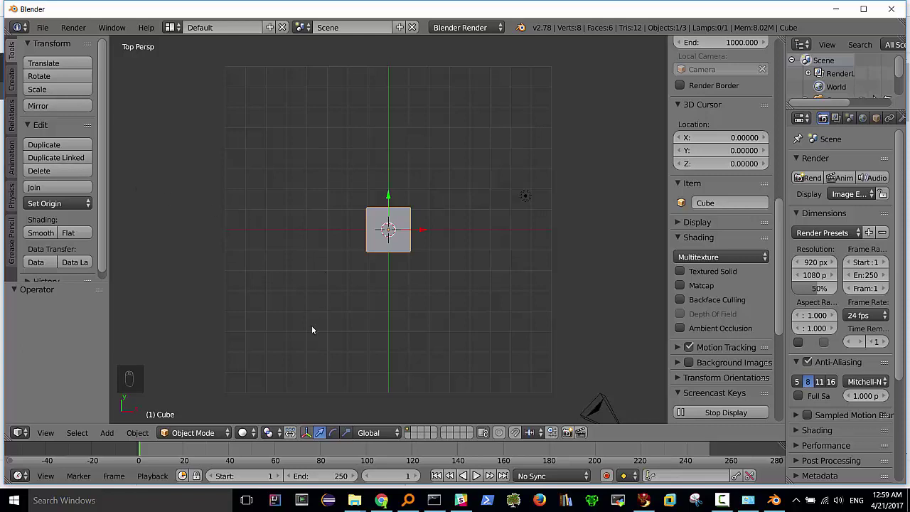
pyautogui.moveTo(43, 31); pyautogui.dragTo(91, 179)
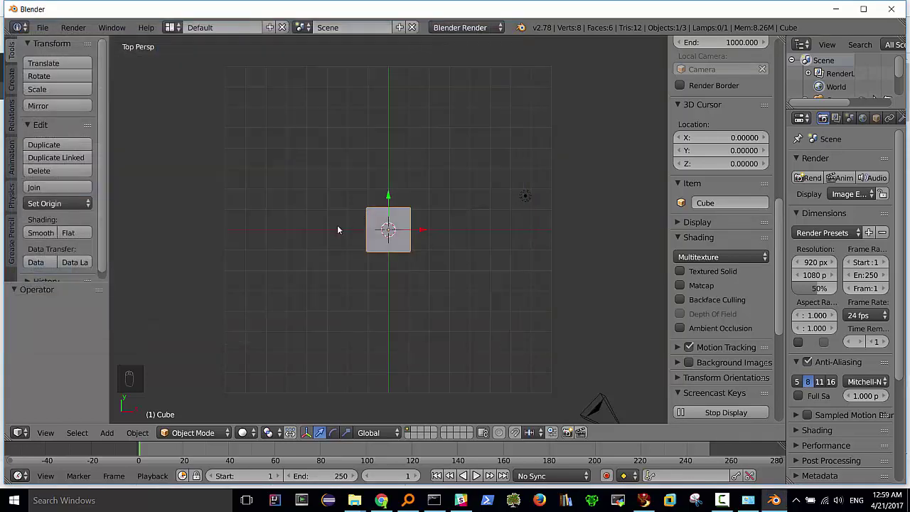
# Cycle front and side views again and end on an orthographic top view of the cube.
pyautogui.press('KP_1')
pyautogui.press('KP_3')
pyautogui.press('KP_5')
pyautogui.press('KP_7')
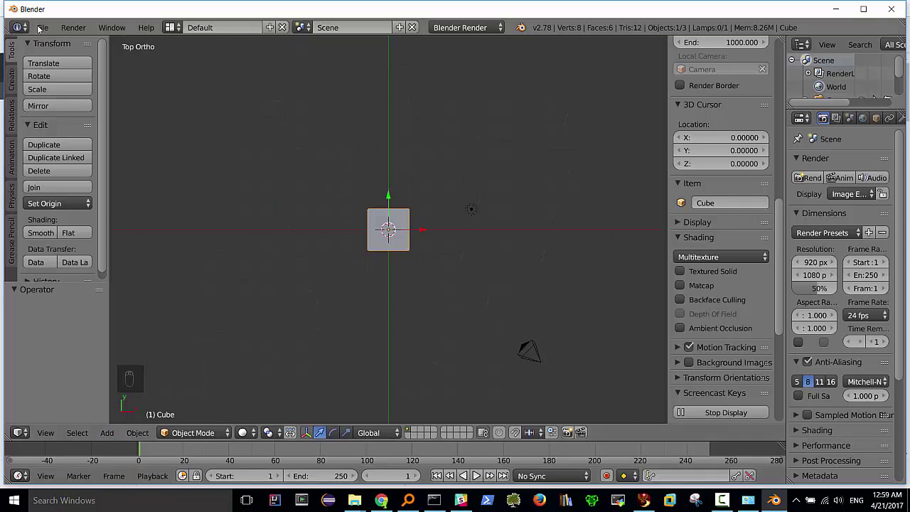
# Enable Emulate 3 Button Mouse in the Input preferences and orbit around the cube.
pyautogui.moveTo(41, 25); pyautogui.dragTo(98, 338)
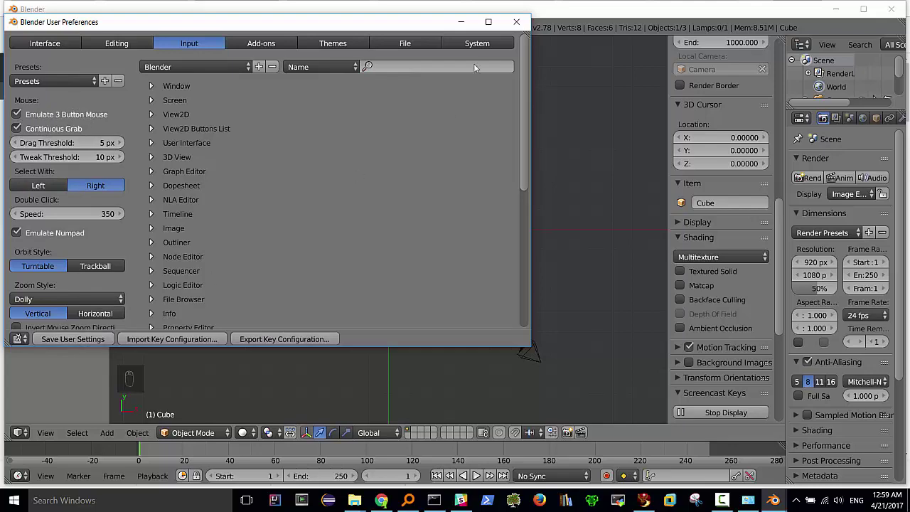
pyautogui.middleClick(412, 215)
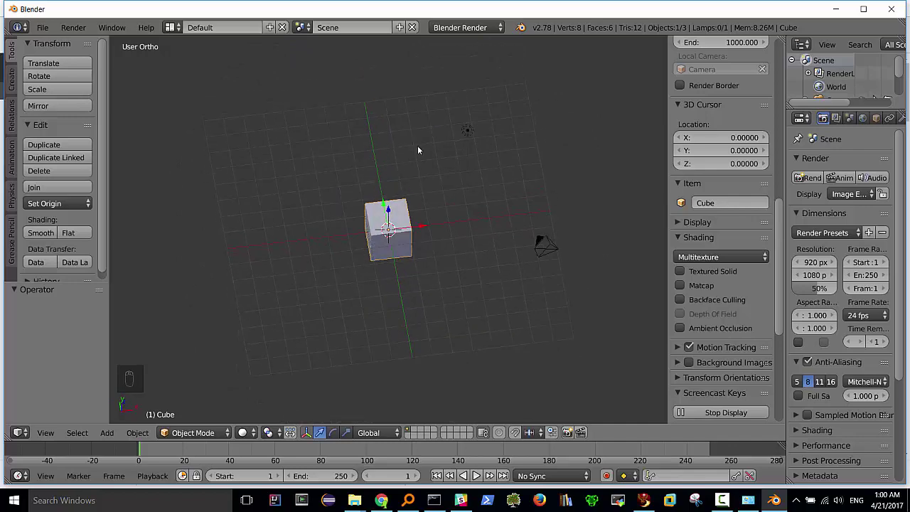
pyautogui.moveTo(412, 142); pyautogui.dragTo(409, 134)
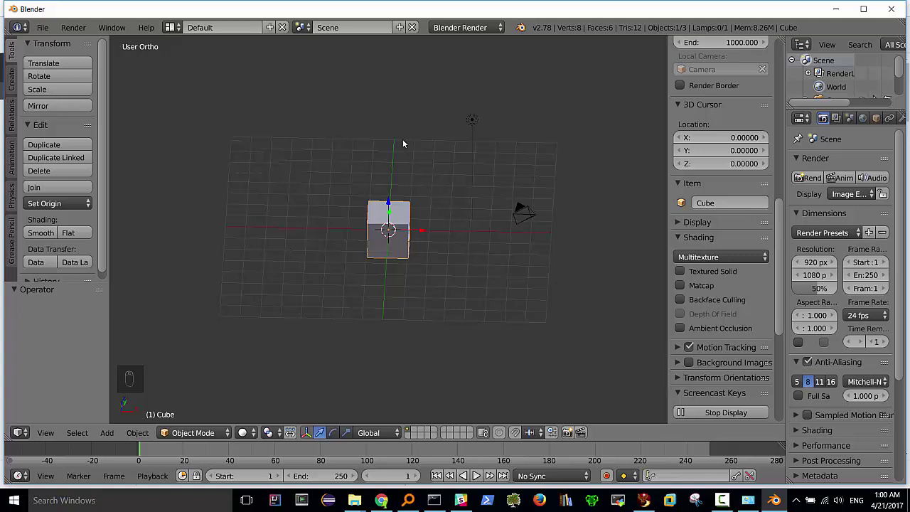
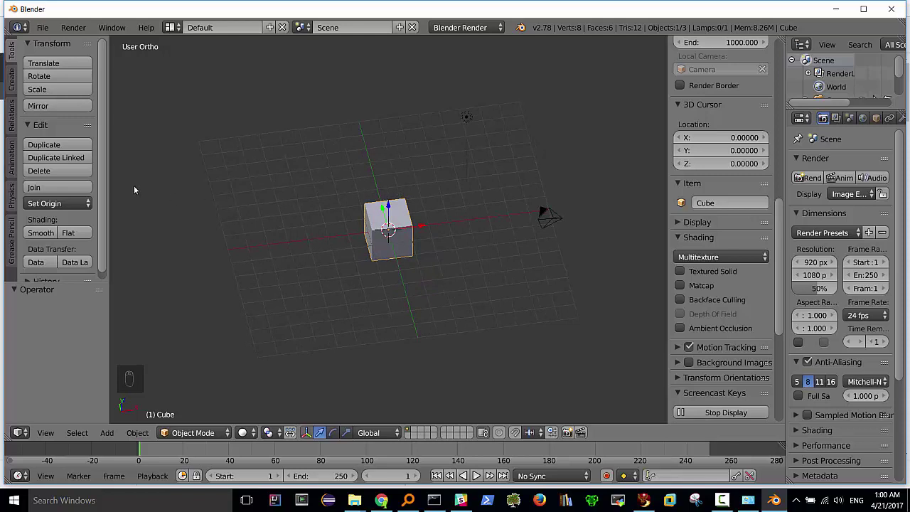
pyautogui.moveTo(377, 196); pyautogui.dragTo(783, 232)
pyautogui.moveTo(784, 232); pyautogui.dragTo(693, 302)
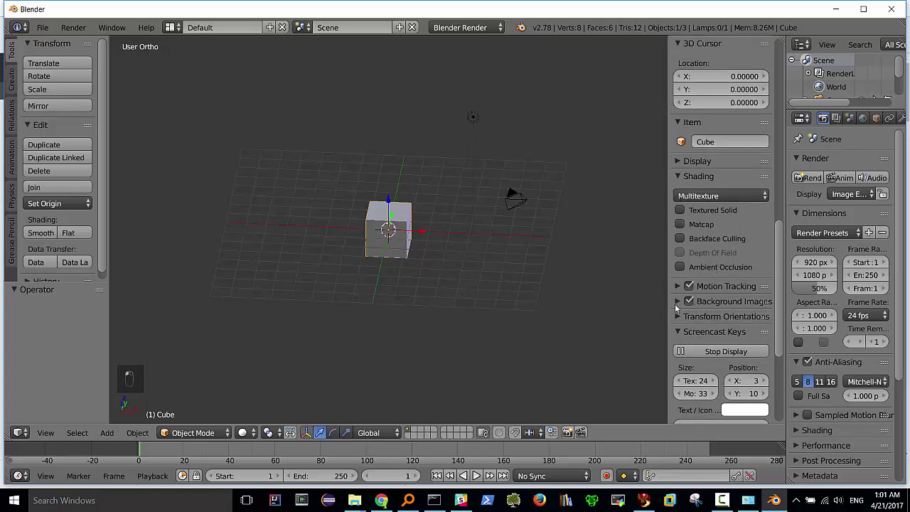
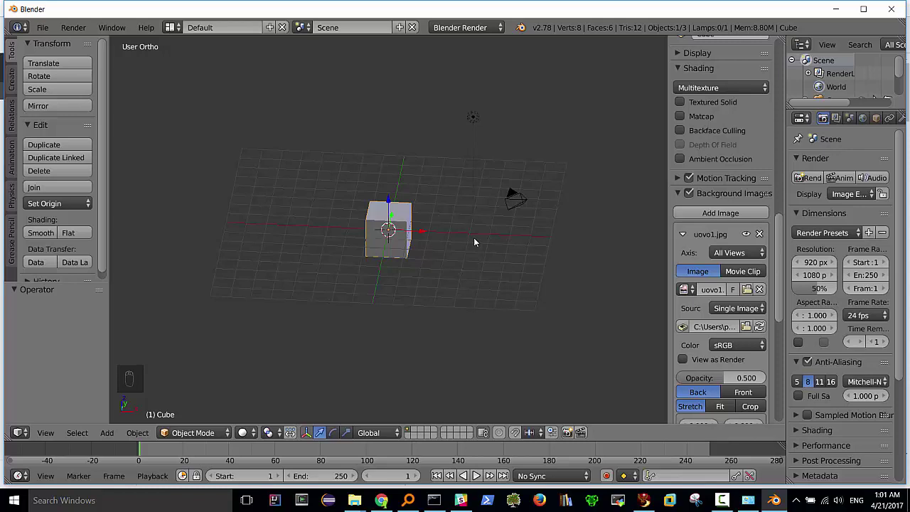
# Check the uovo1.jpg background from front, side and top, ending in a slightly tilted orthographic view.
pyautogui.press('KP_5')
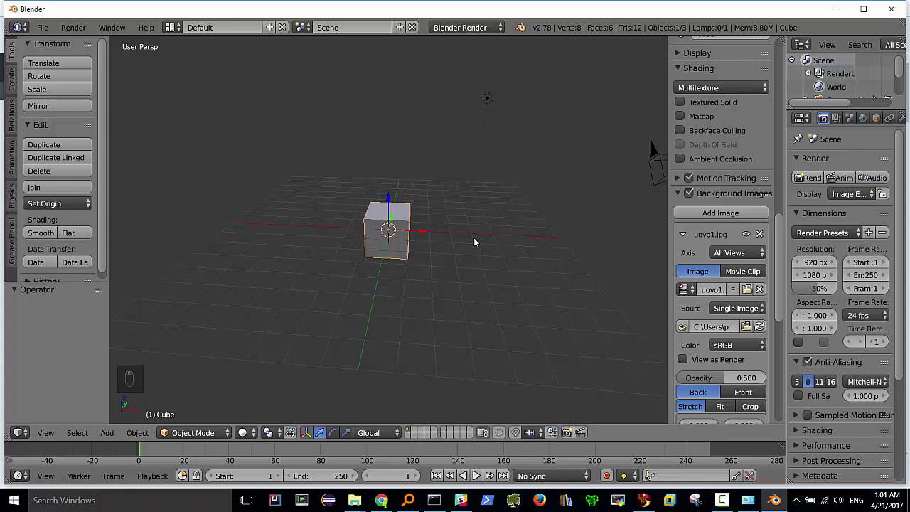
pyautogui.press('KP_1')
pyautogui.press('KP_3')
pyautogui.press('KP_7')
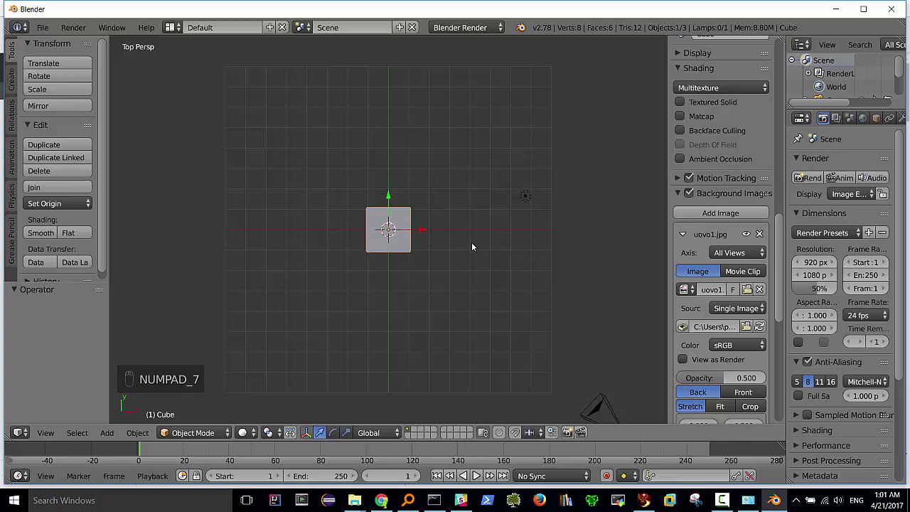
pyautogui.moveTo(402, 228); pyautogui.dragTo(401, 243)
pyautogui.press('KP_5')
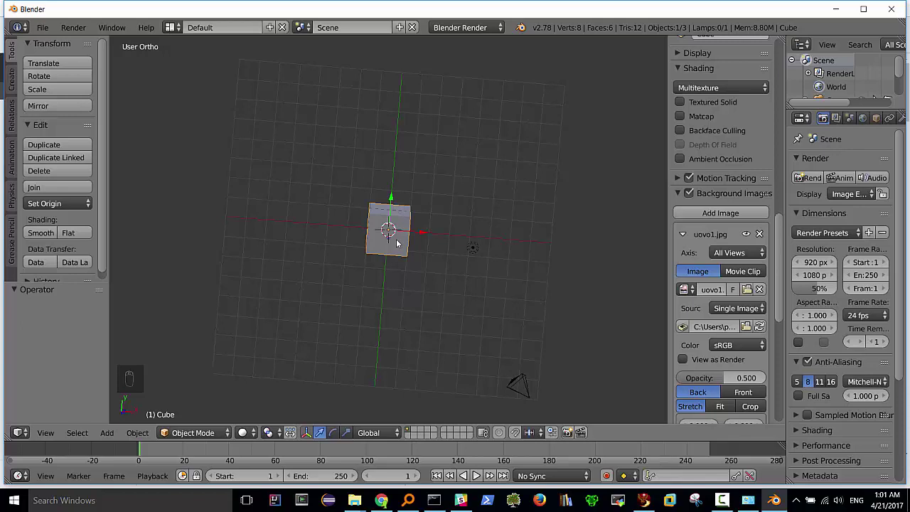
# Inspect the egg photo behind the cube from front, right side and top views.
pyautogui.press('KP_1')
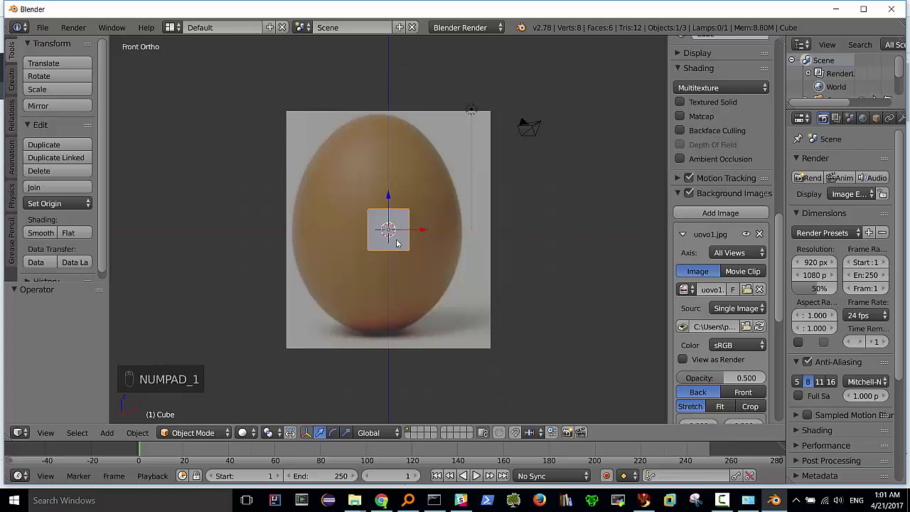
pyautogui.press('KP_3')
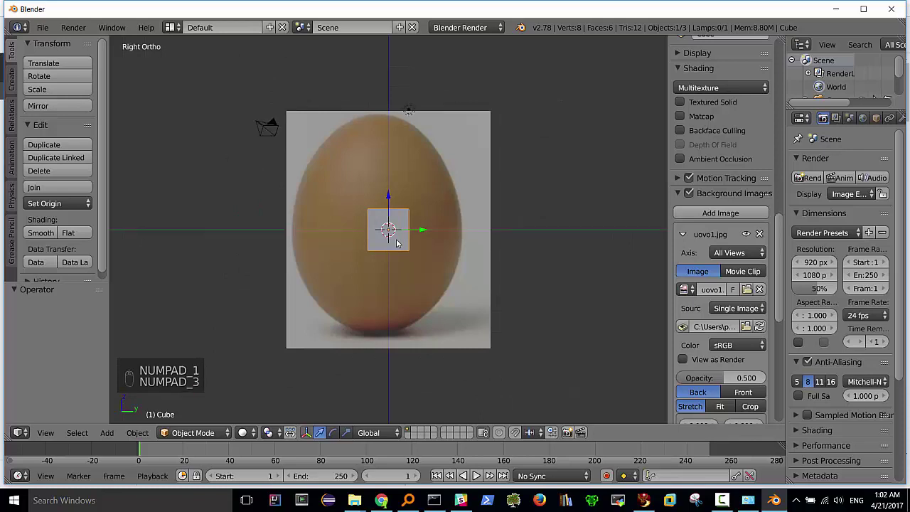
pyautogui.press('KP_7')
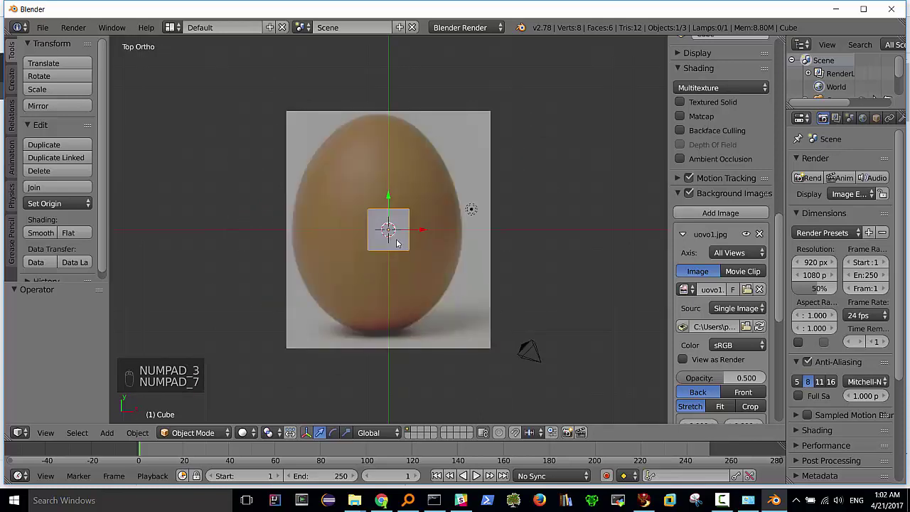
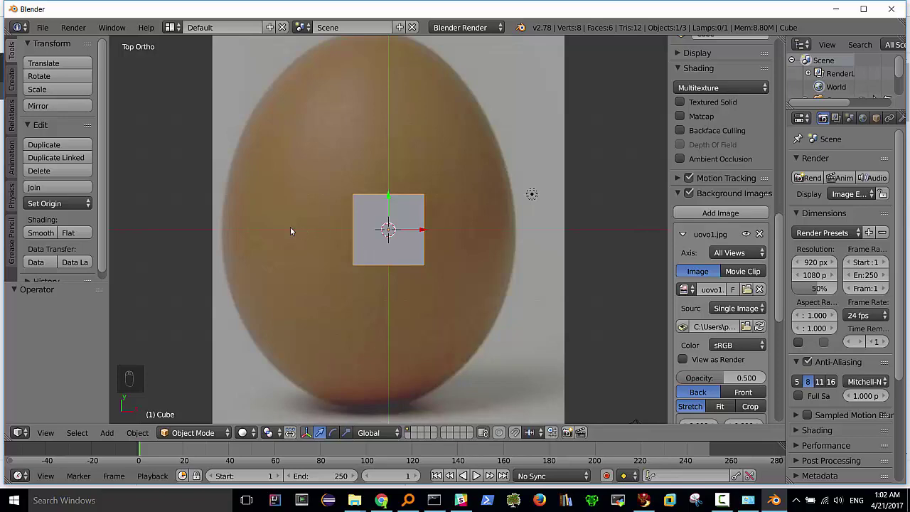
# Orbit the view off the top so the cube is seen at an angle.
pyautogui.middleClick(399, 236)
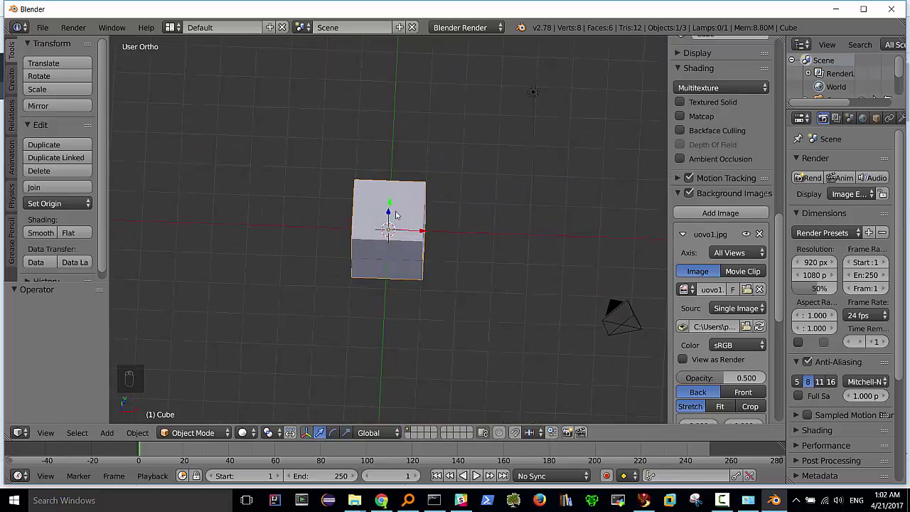
pyautogui.moveTo(386, 167); pyautogui.dragTo(384, 218)
pyautogui.middleClick(385, 207)
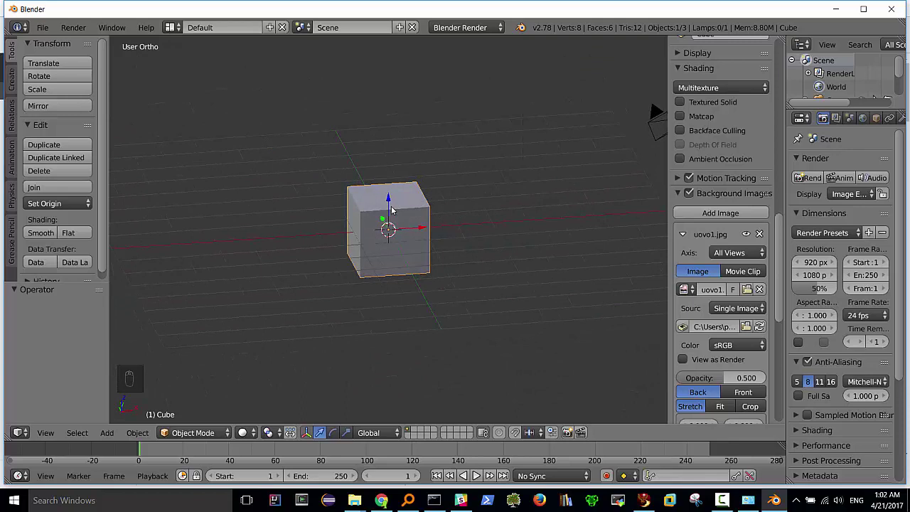
# Enter Edit Mode and preview a centred loop cut of two edge rings across the cube.
pyautogui.press('Tab')
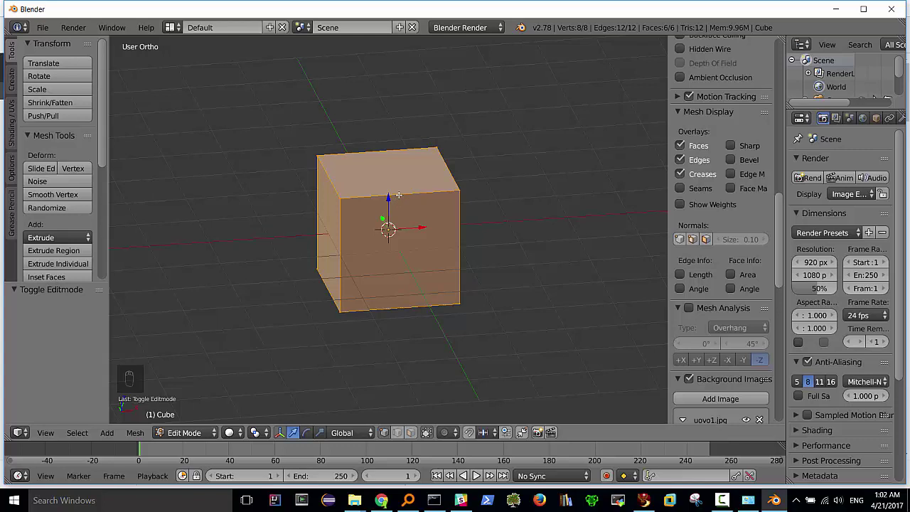
pyautogui.press('ctrl+r')
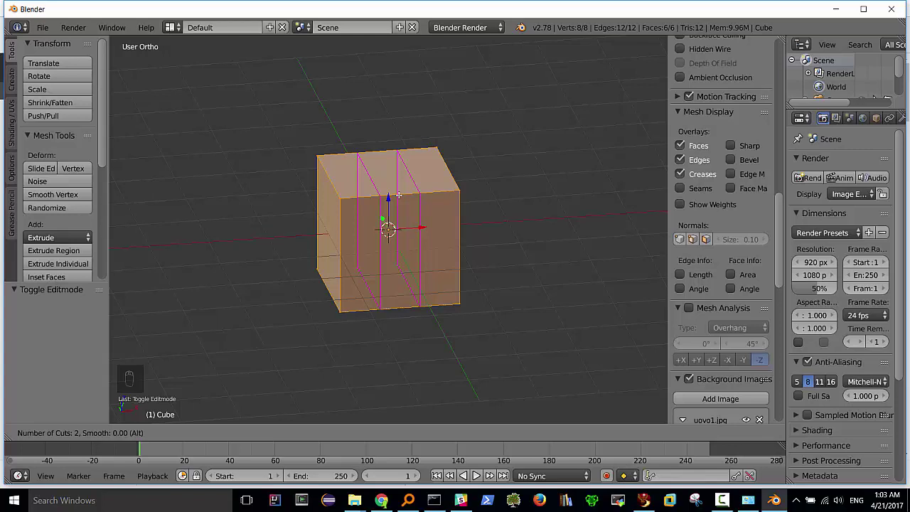
pyautogui.press('ctrl+r')
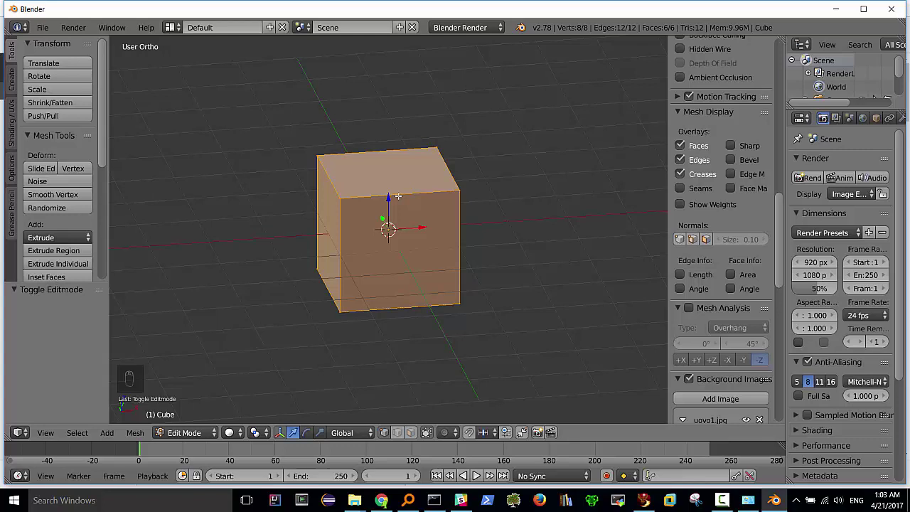
pyautogui.press('ctrl+r')
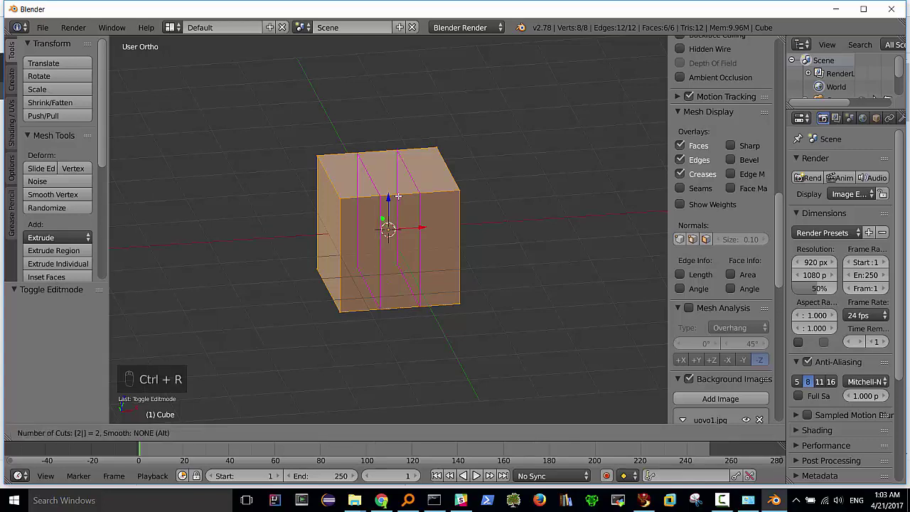
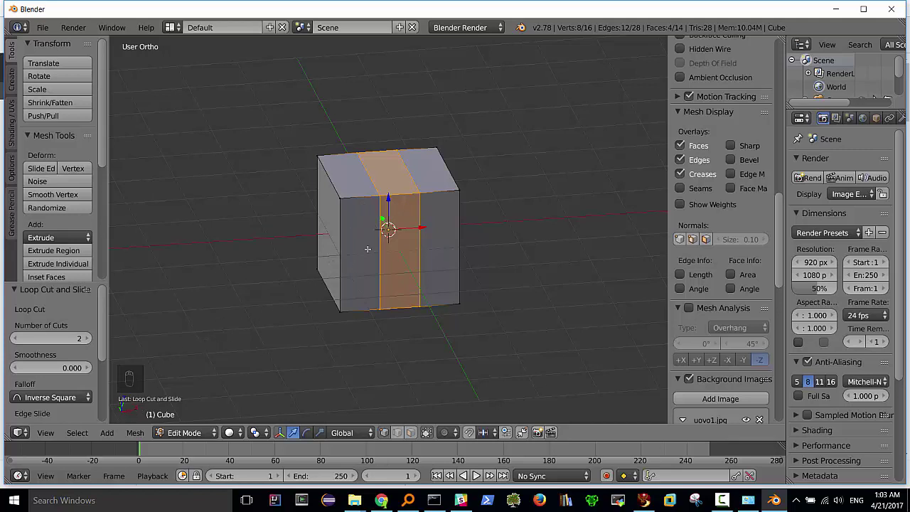
# Add another edge loop and scale the central strip of faces to 1.1 along Y, viewed from the top.
pyautogui.press('s')
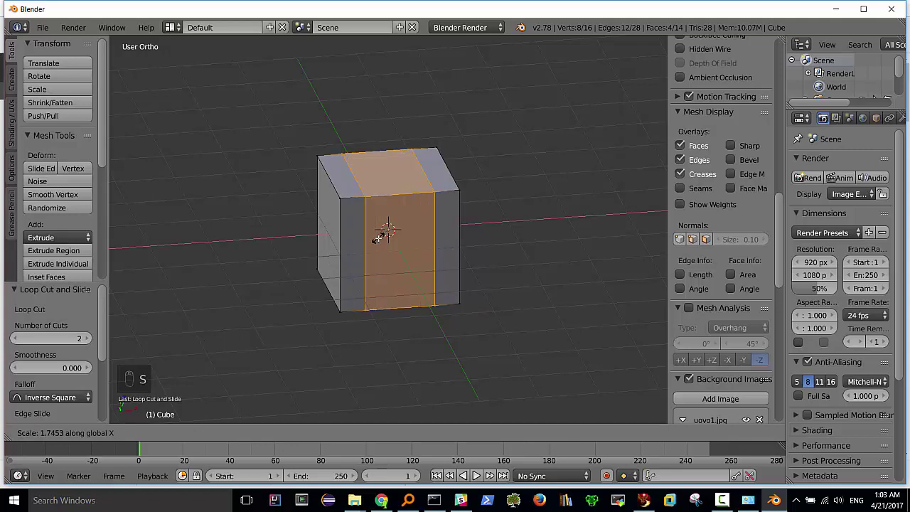
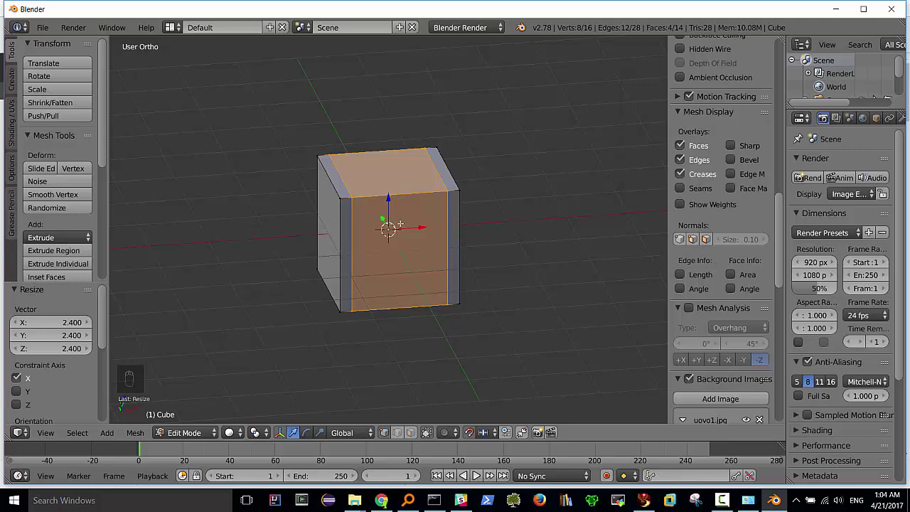
pyautogui.press('a')
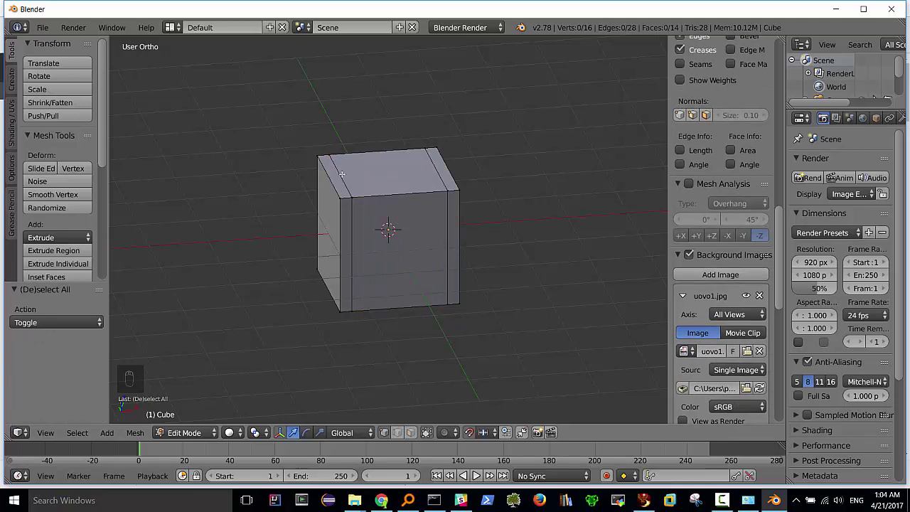
pyautogui.press('ctrl+r')
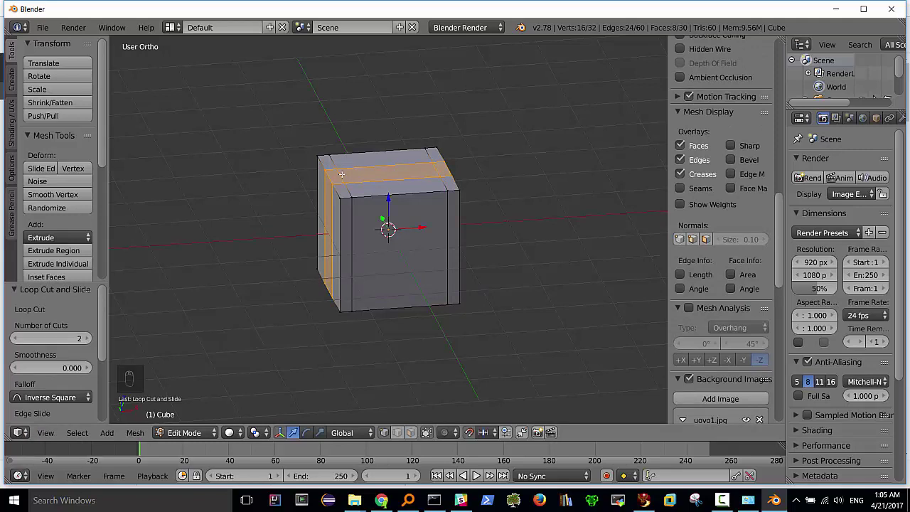
pyautogui.press('s')
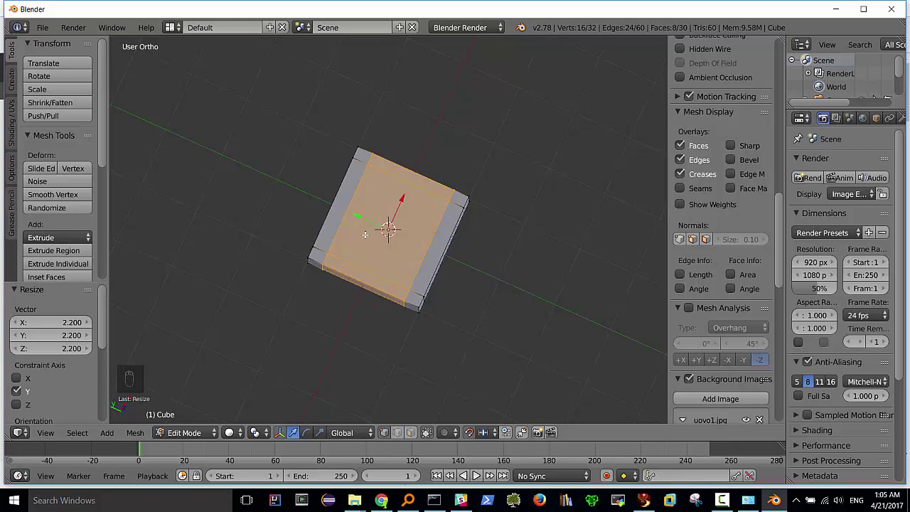
pyautogui.press('s')
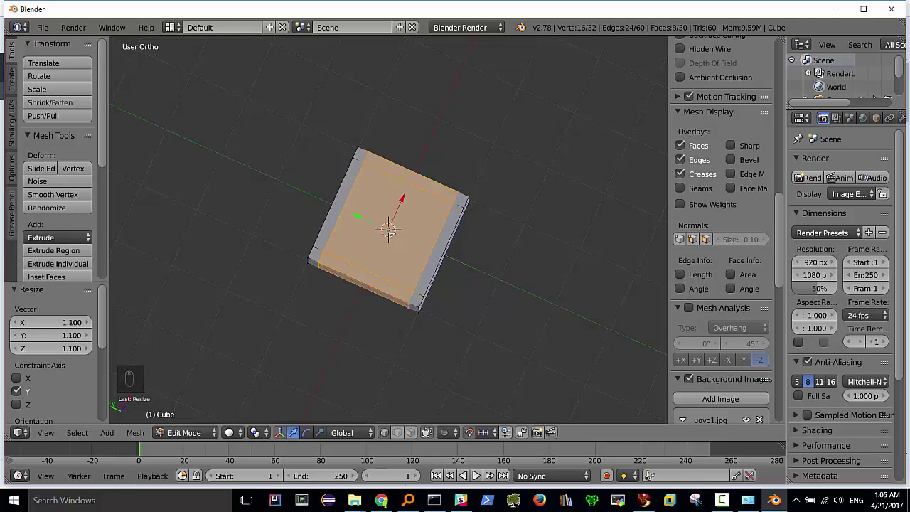
pyautogui.press('KP_7')
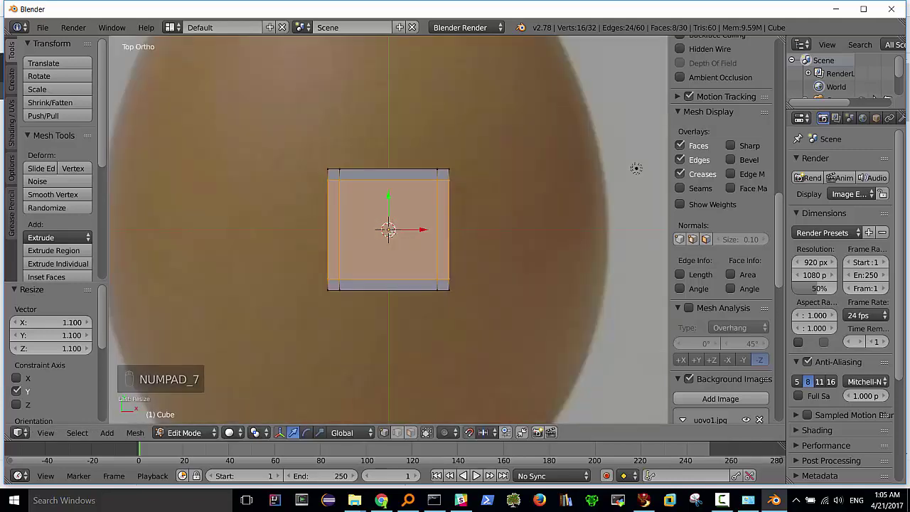
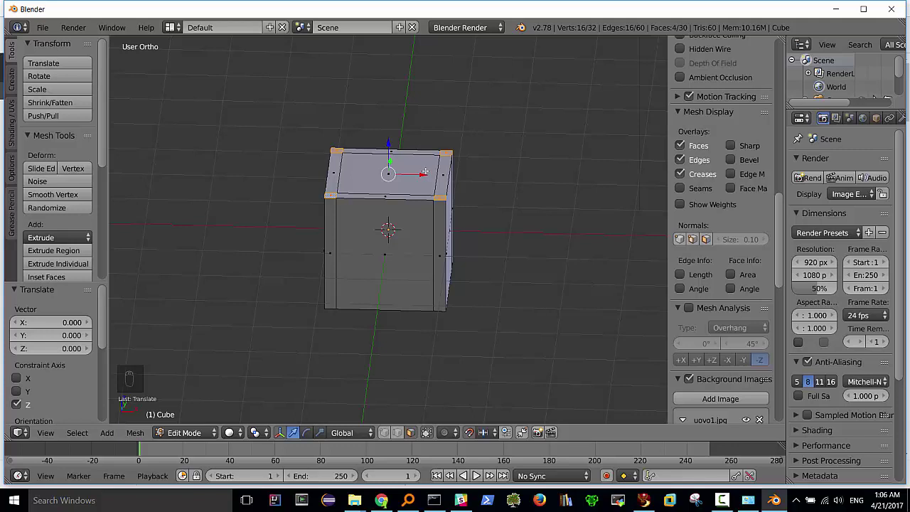
# Extrude the four corner faces of the box to start forming its legs.
pyautogui.press('e')
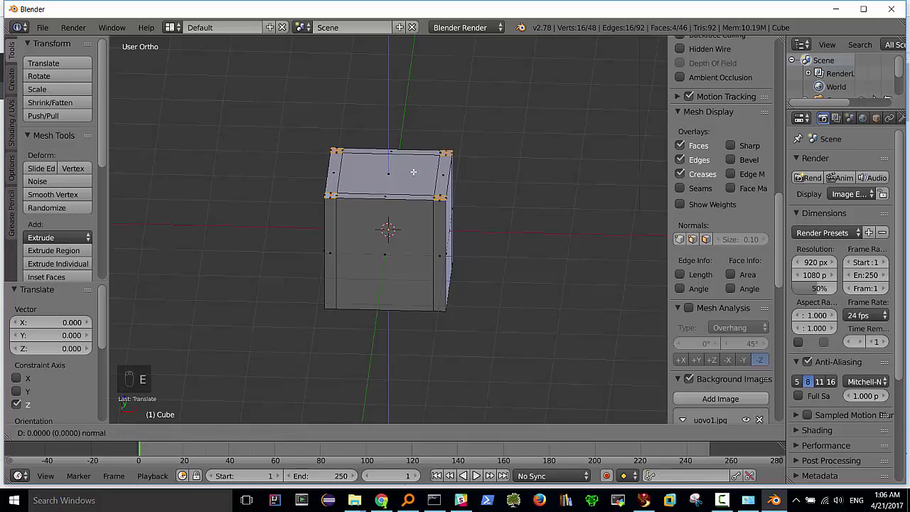
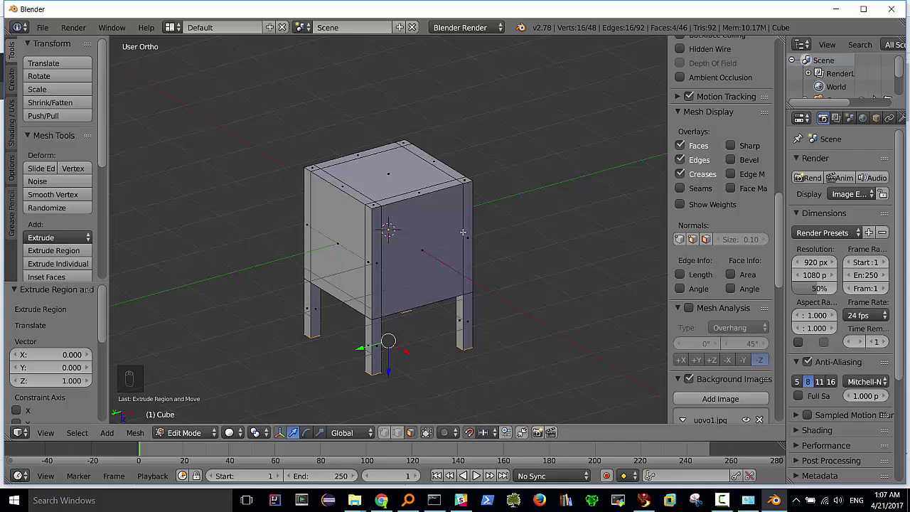
pyautogui.press('a')
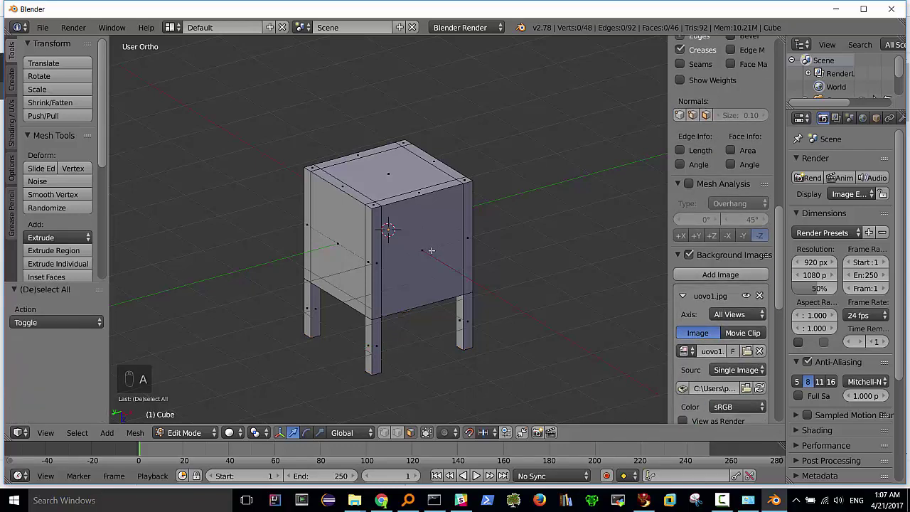
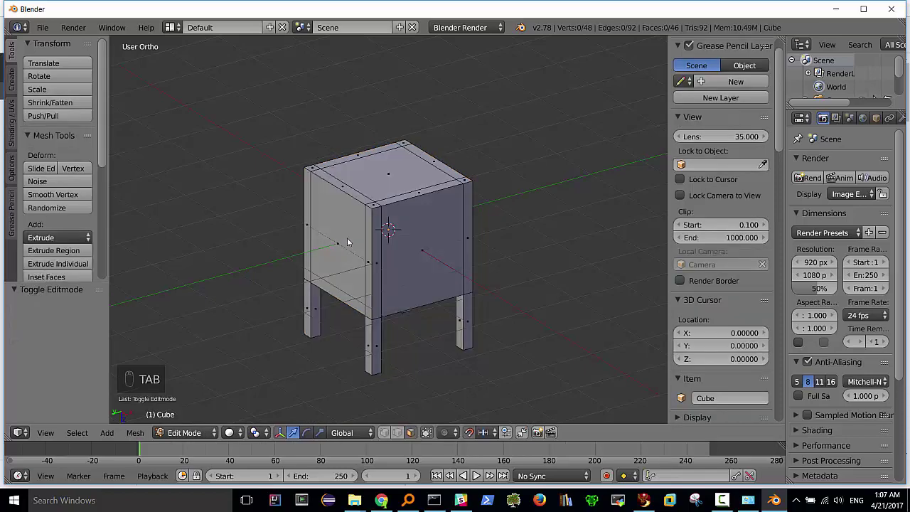
pyautogui.press('Tab')
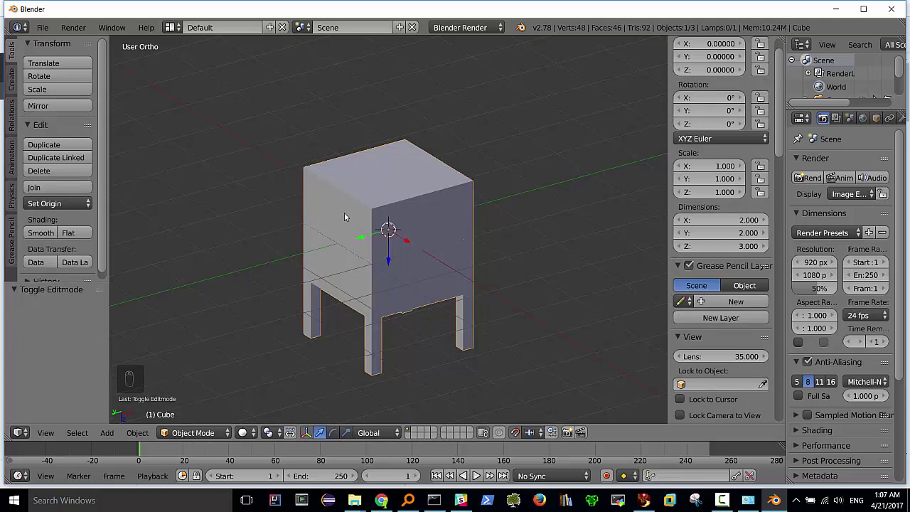
pyautogui.press('ctrl+b')
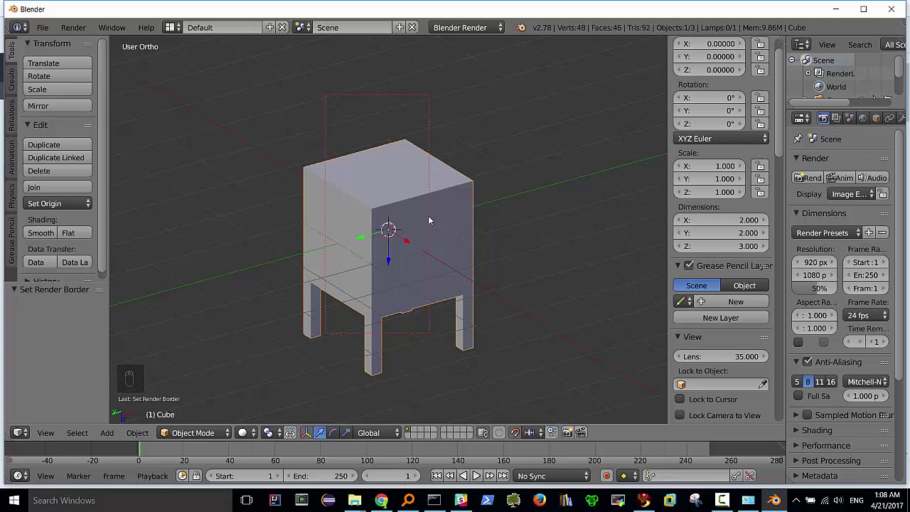
pyautogui.press('ctrl+alt+b')
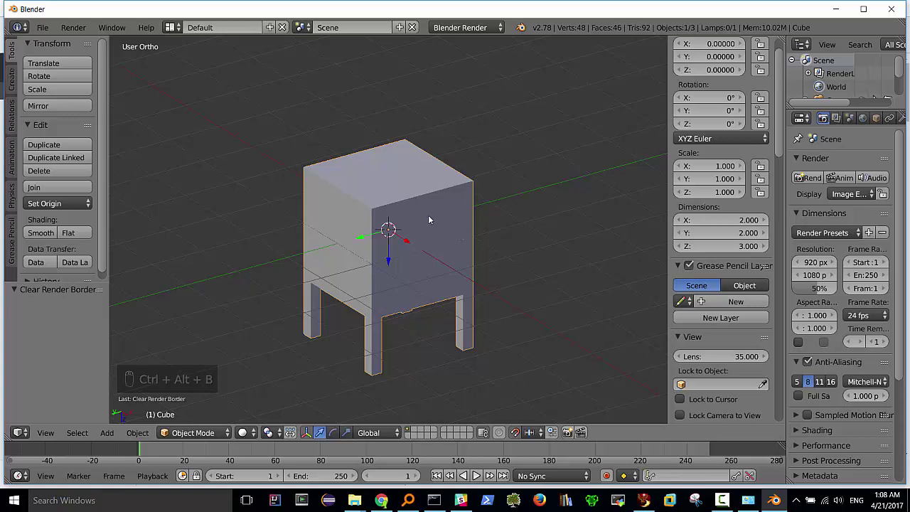
pyautogui.press('ctrl+b')
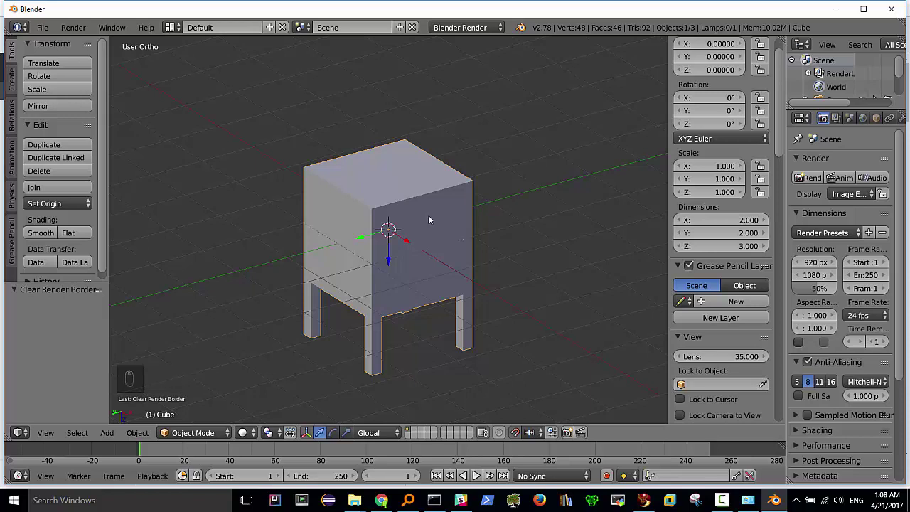
pyautogui.press('Tab')
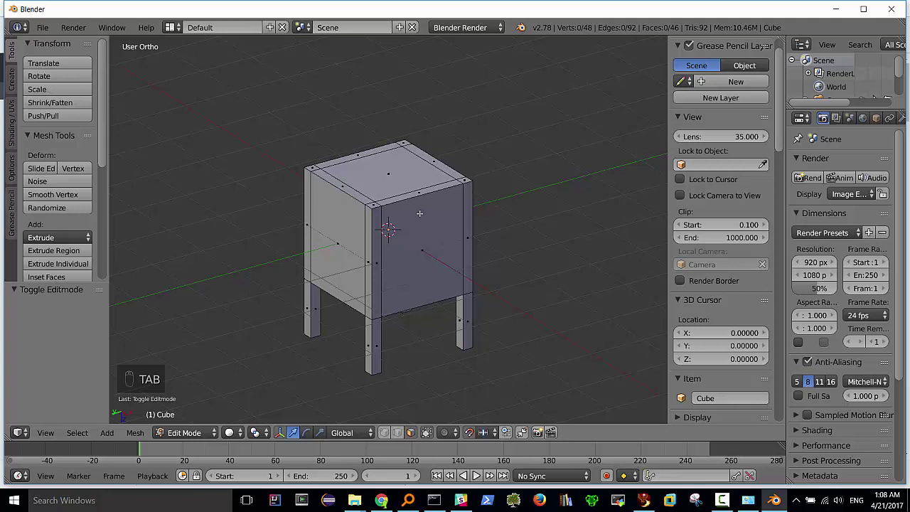
pyautogui.press('ctrl+b')
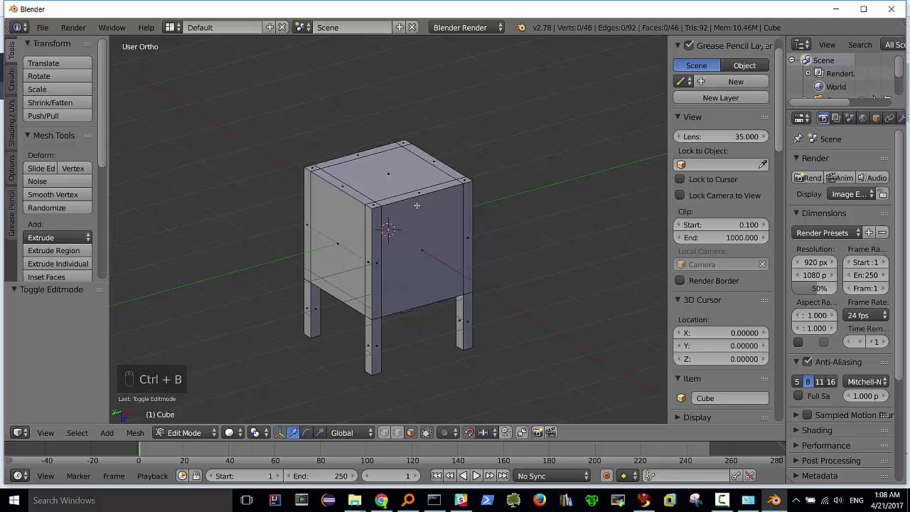
# Select the whole mesh and bevel all edges with an offset of about 0.047 and one segment.
pyautogui.press('a')
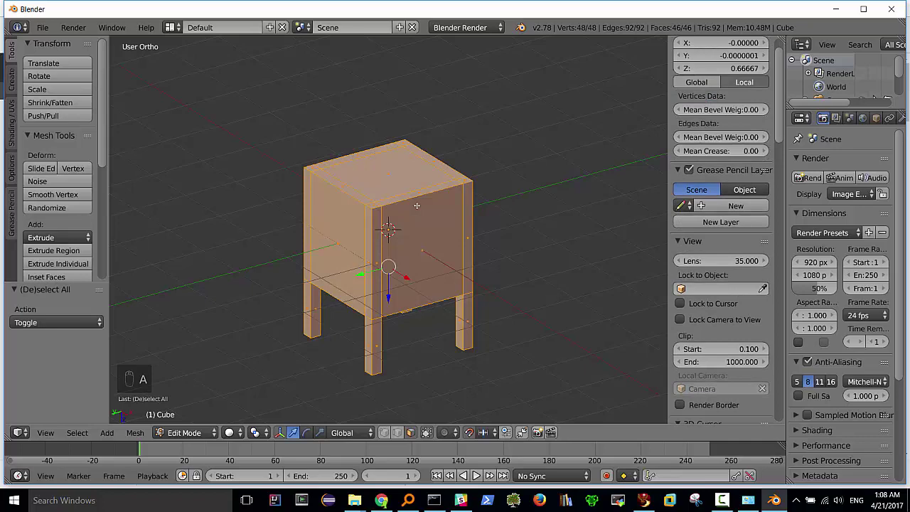
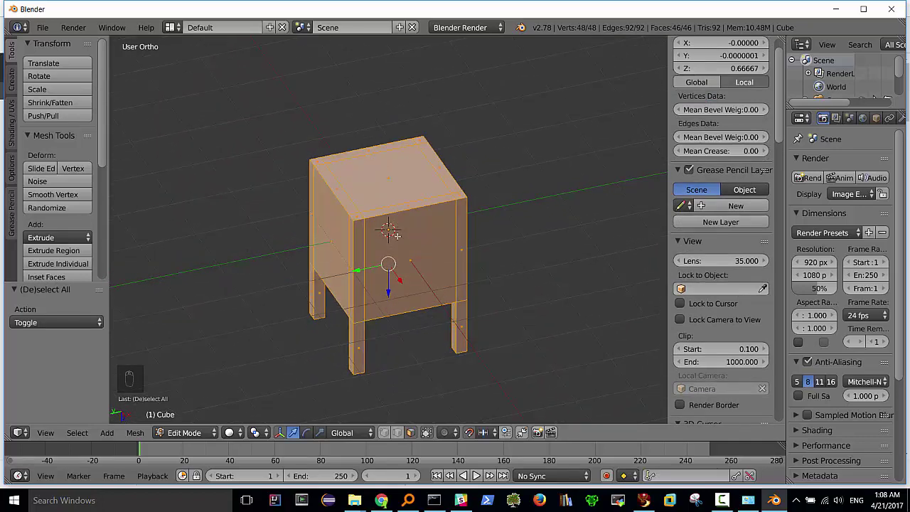
pyautogui.press('ctrl+b')
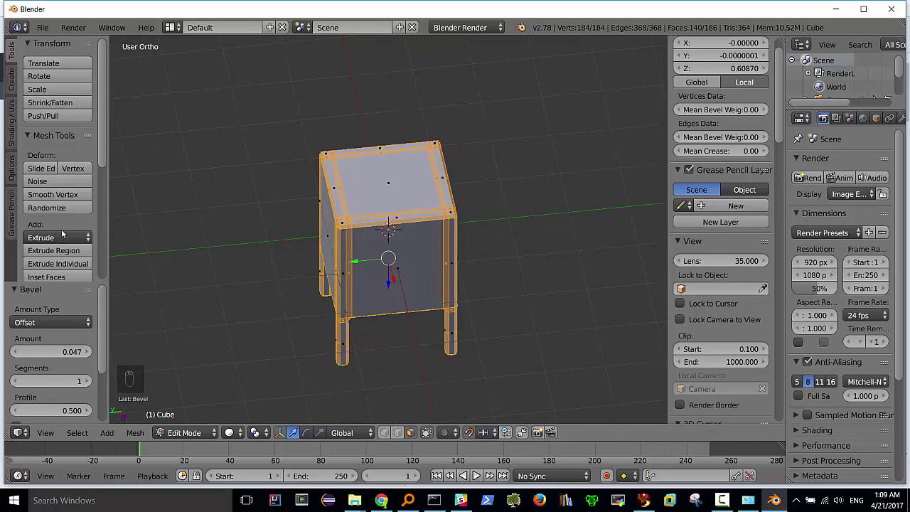
pyautogui.press('Tab')
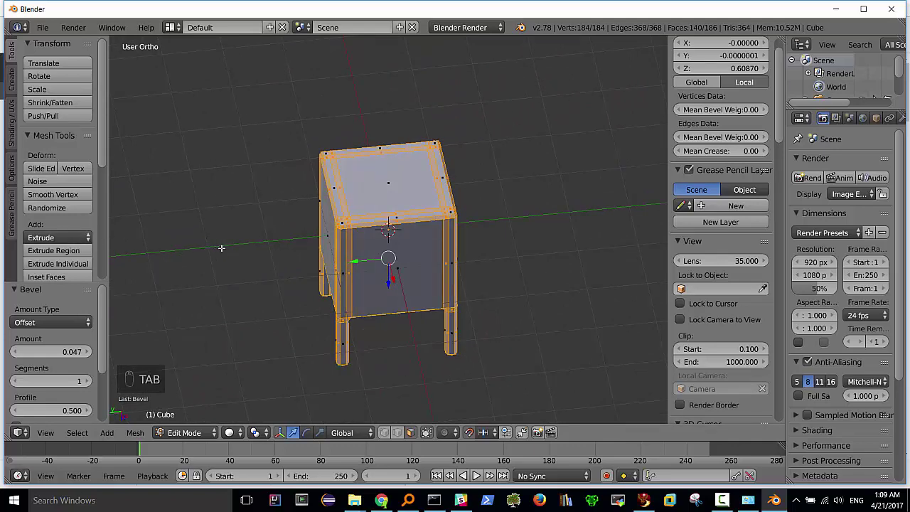
# Return to Object Mode with smooth shading on the box and orbit to an angled view.
pyautogui.press('Tab')
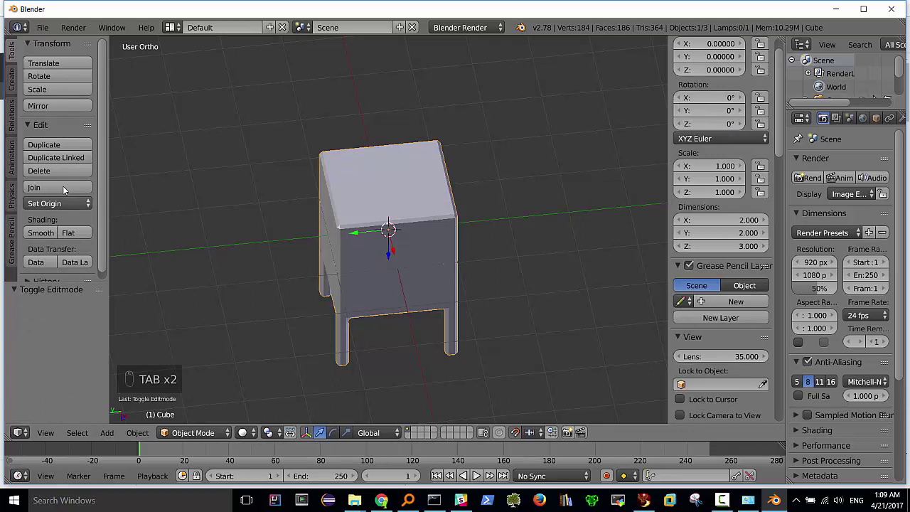
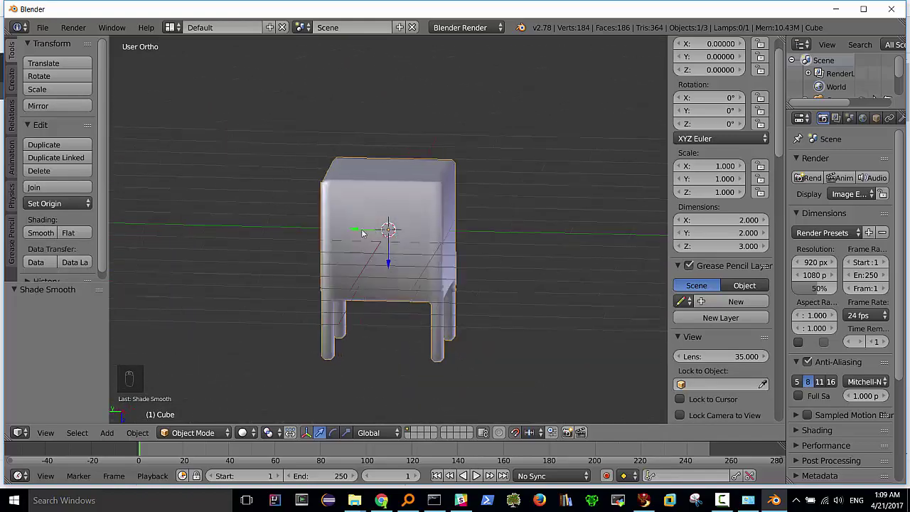
pyautogui.moveTo(394, 208); pyautogui.dragTo(359, 251)
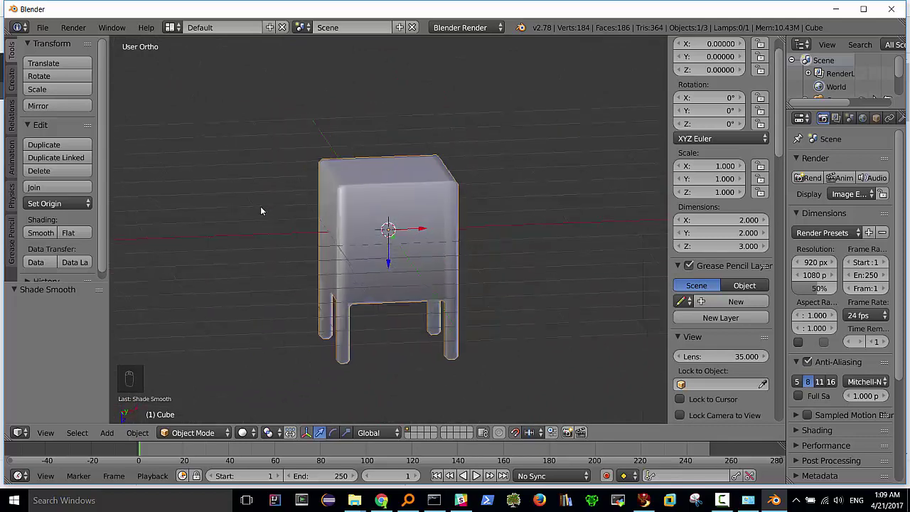
pyautogui.moveTo(377, 218); pyautogui.dragTo(405, 175)
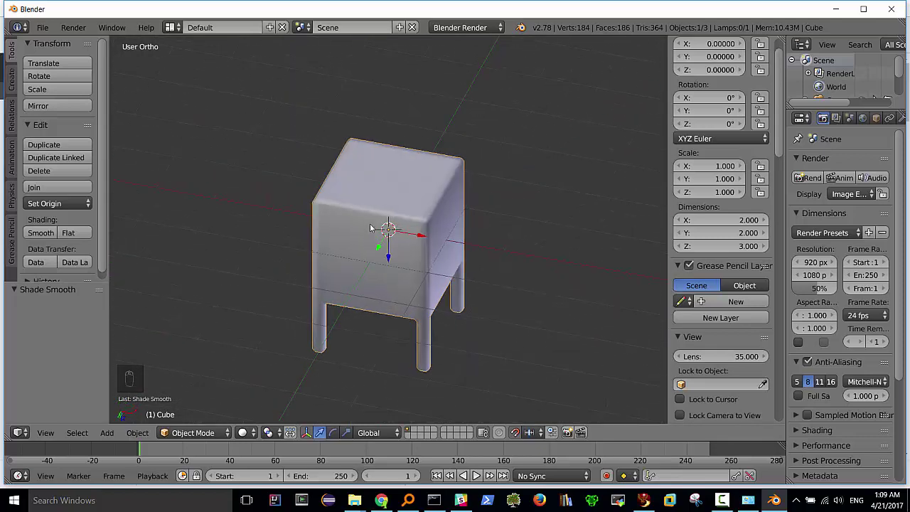
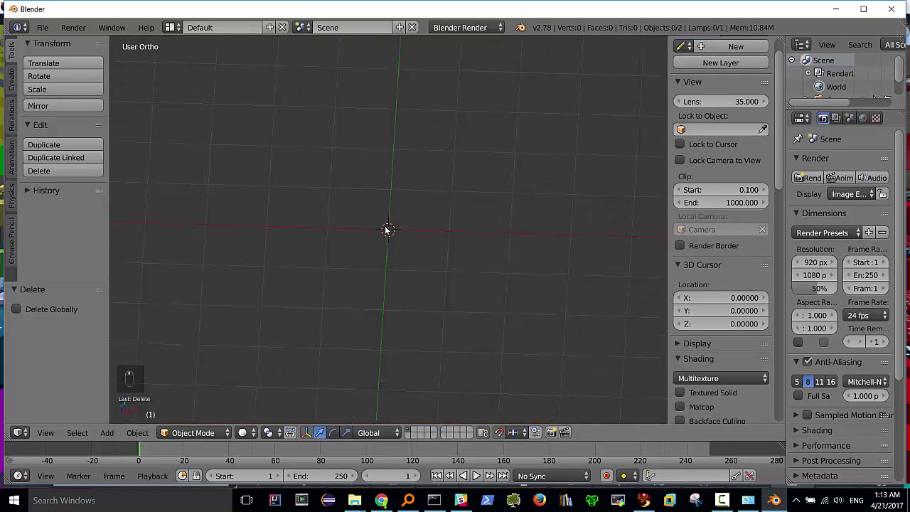
# Add a new cube and scale it into a tall, thin board narrowed along X.
pyautogui.press('shift+a')
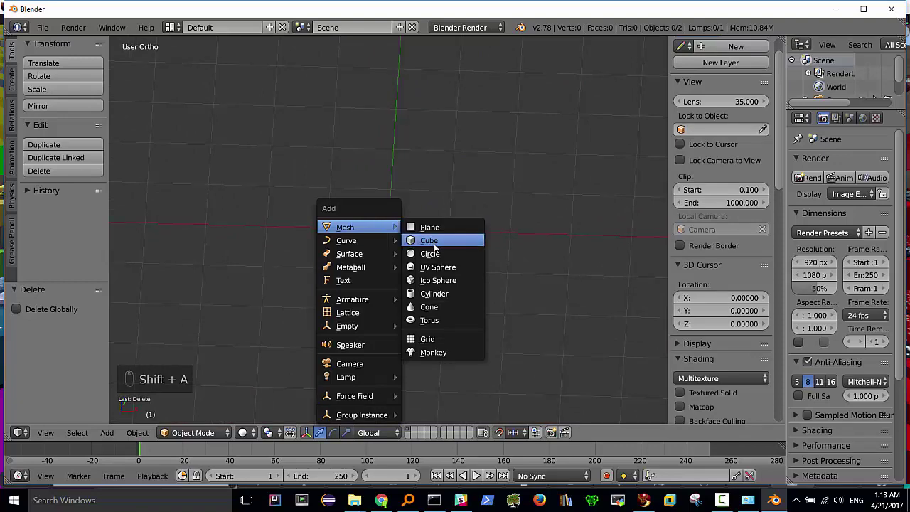
pyautogui.moveTo(387, 198); pyautogui.dragTo(390, 187)
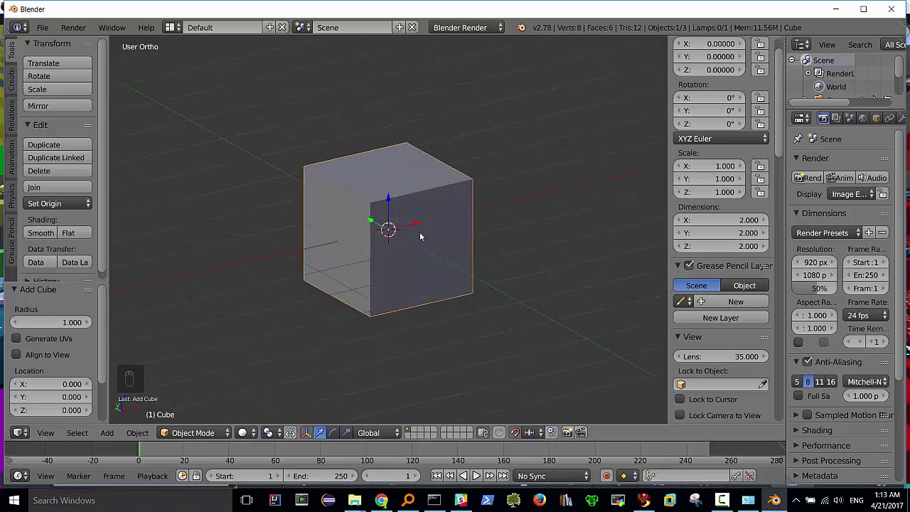
pyautogui.press('s')
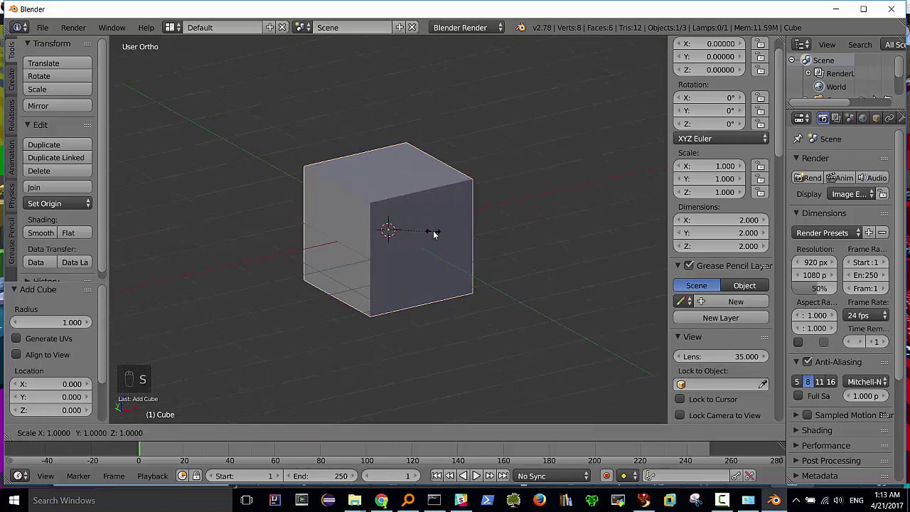
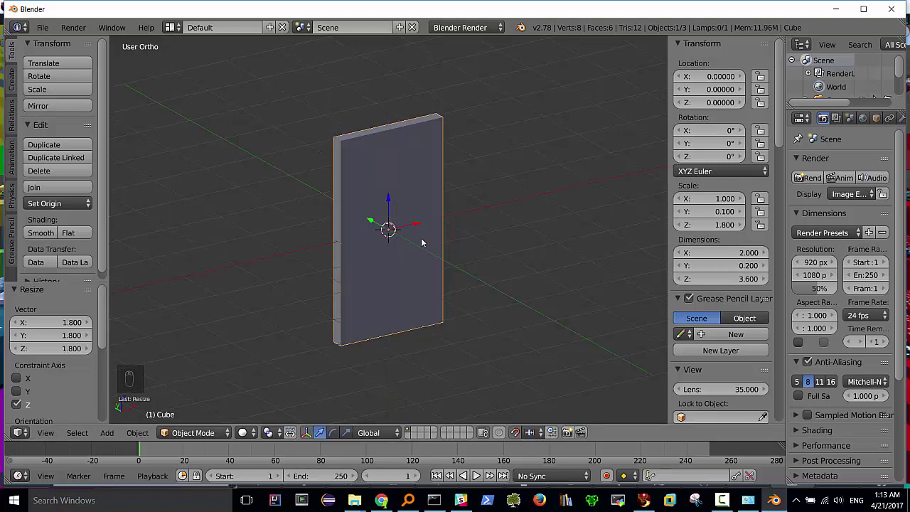
pyautogui.press('s')
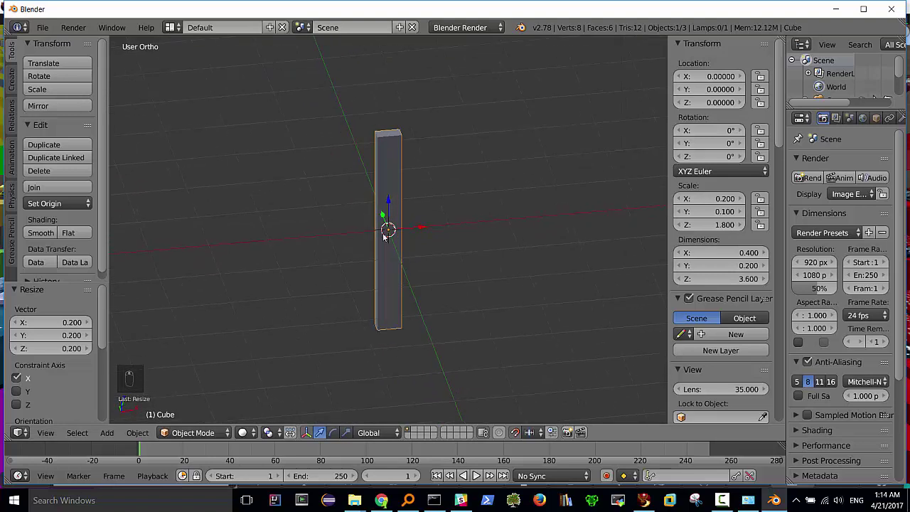
pyautogui.press('s')
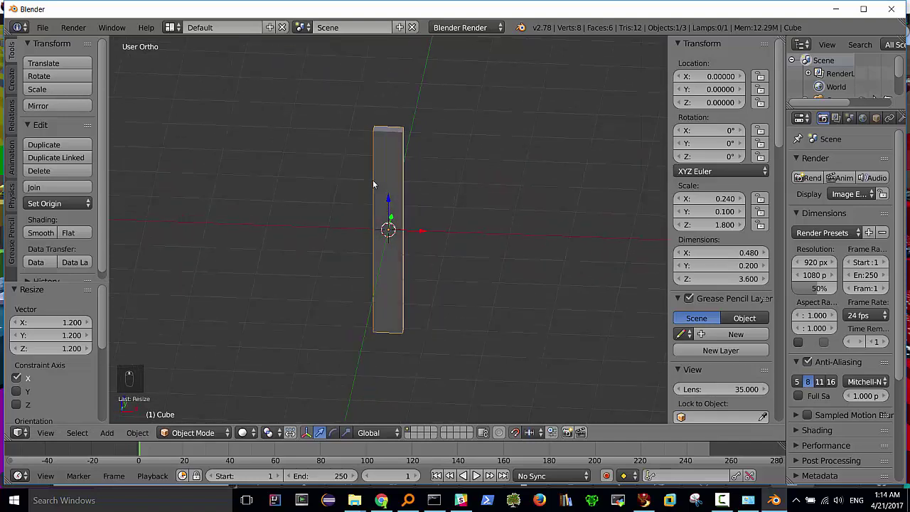
# Untick Background Images in the N panel and return to the front orthographic view of the board.
pyautogui.press('KP_1')
pyautogui.moveTo(777, 130); pyautogui.dragTo(749, 333)
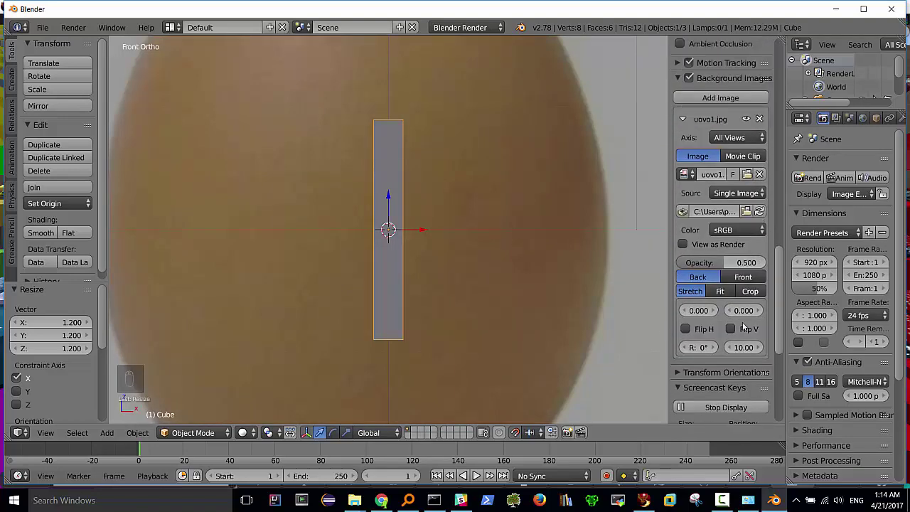
pyautogui.moveTo(690, 219); pyautogui.dragTo(399, 196)
pyautogui.moveTo(417, 202); pyautogui.dragTo(395, 202)
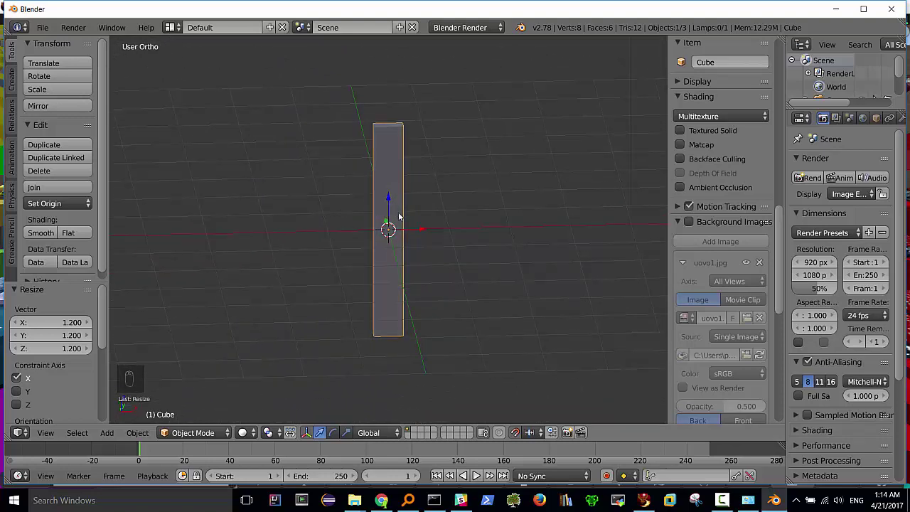
pyautogui.press('KP_1')
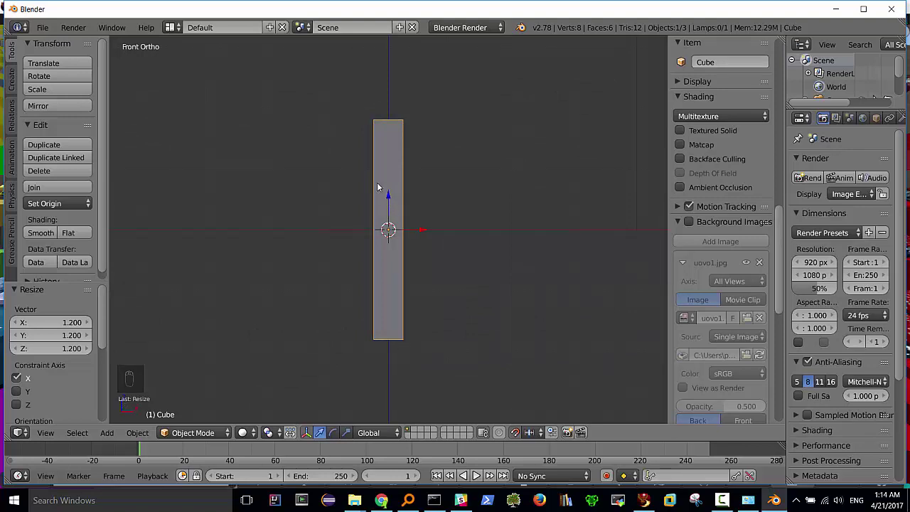
pyautogui.press('ctrl+r')
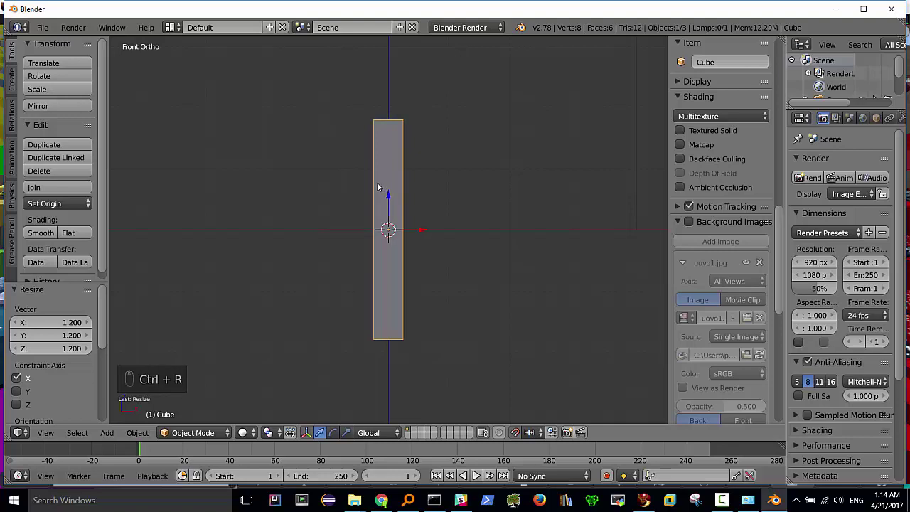
# Split the tall board's mesh with four horizontal loop cuts, then apply its rotation and scale.
pyautogui.press('Tab')
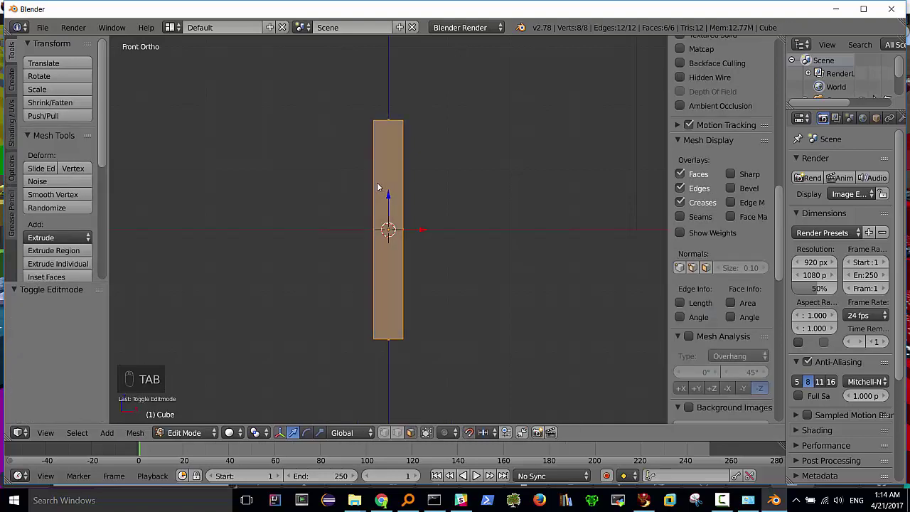
pyautogui.press('ctrl+r')
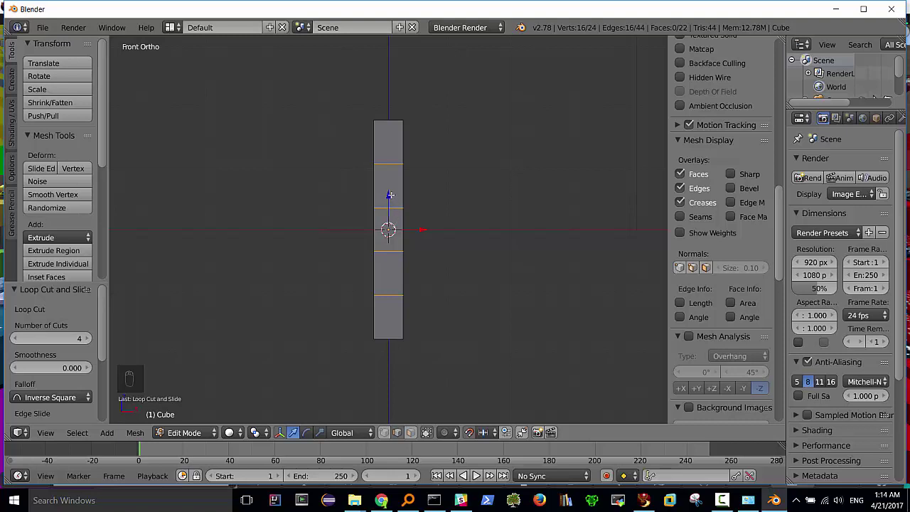
pyautogui.press('a')
pyautogui.press('a')
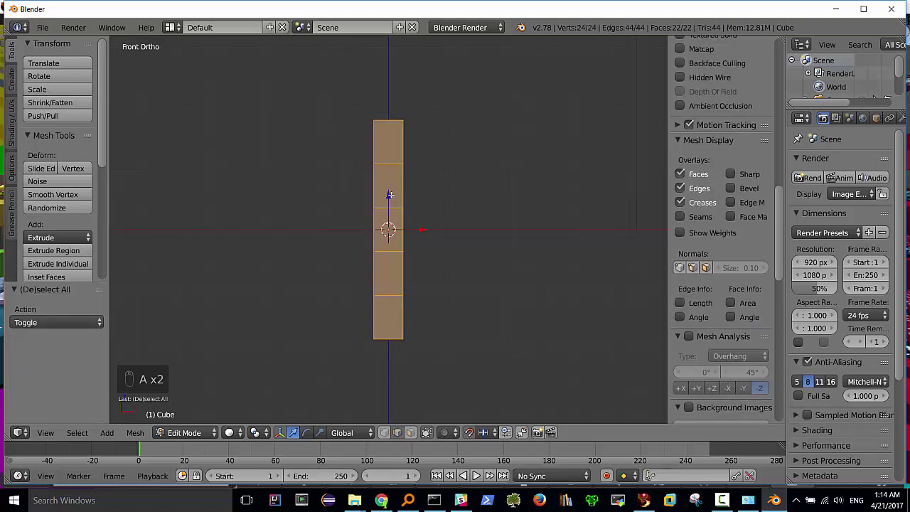
pyautogui.press('ctrl+b')
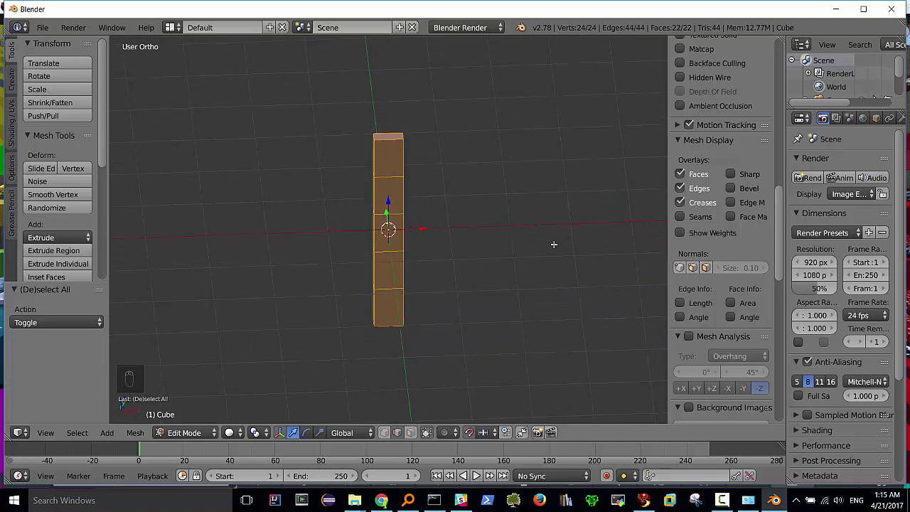
pyautogui.press('Tab')
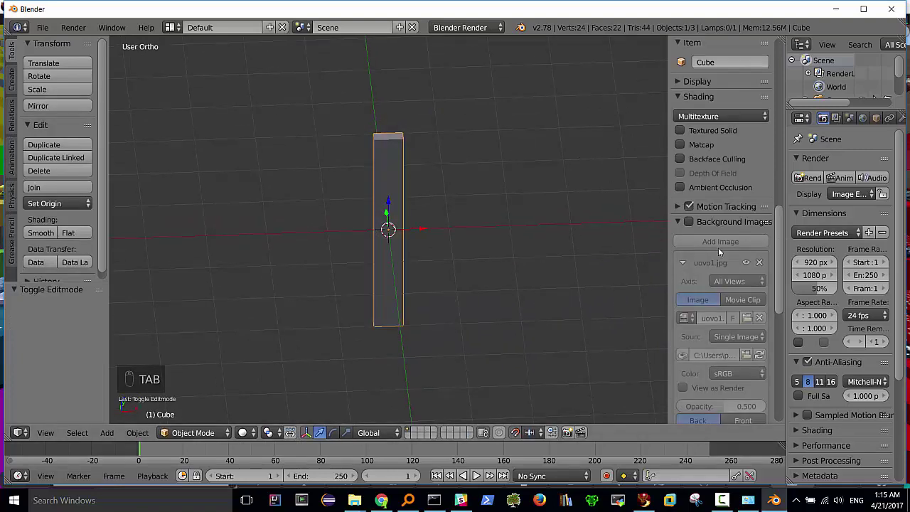
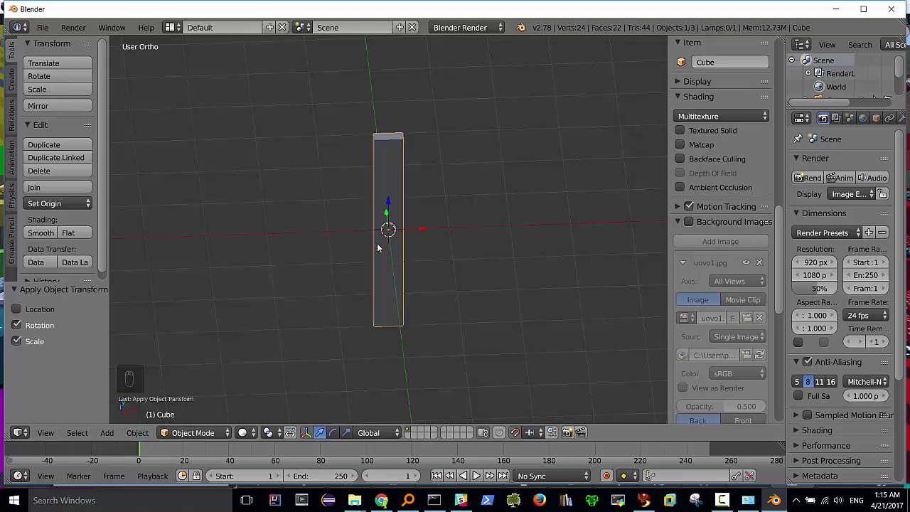
# Bevel the board's edges (88 vertices, 90 faces) and set its shading to Flat.
pyautogui.press('Tab')
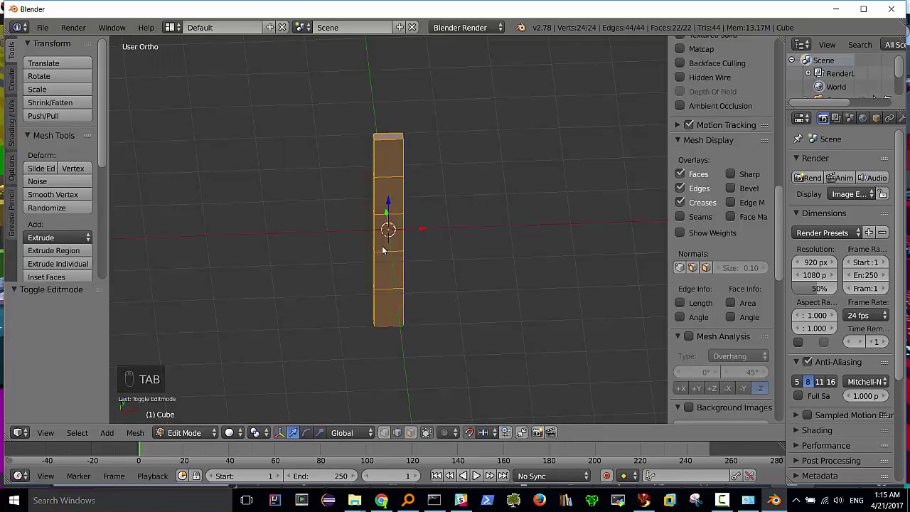
pyautogui.press('ctrl+b')
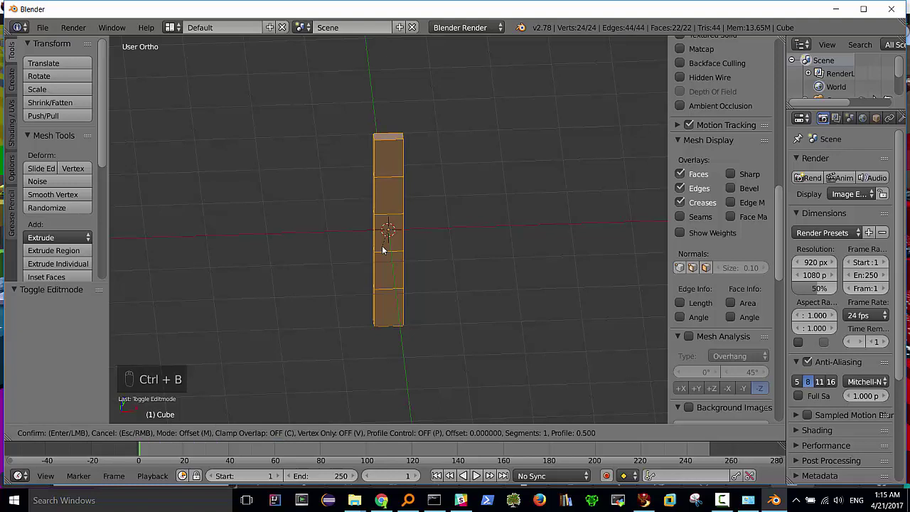
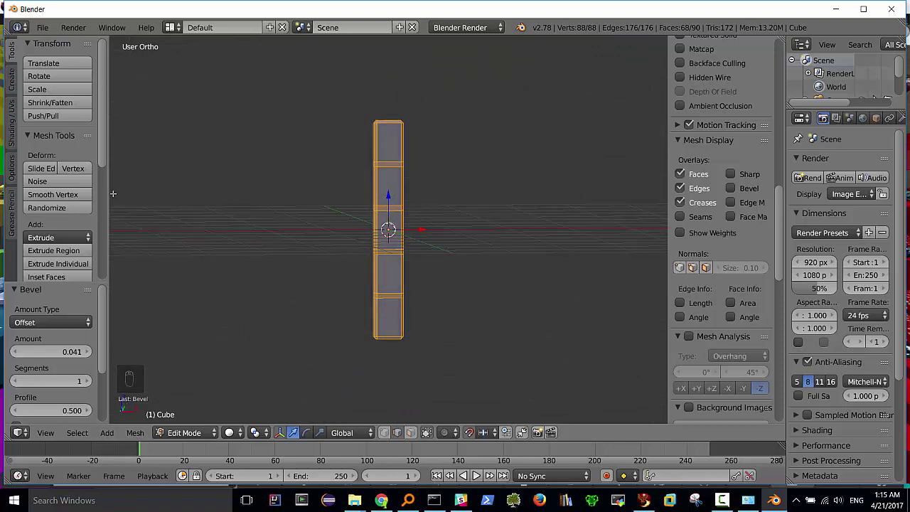
pyautogui.press('Tab')
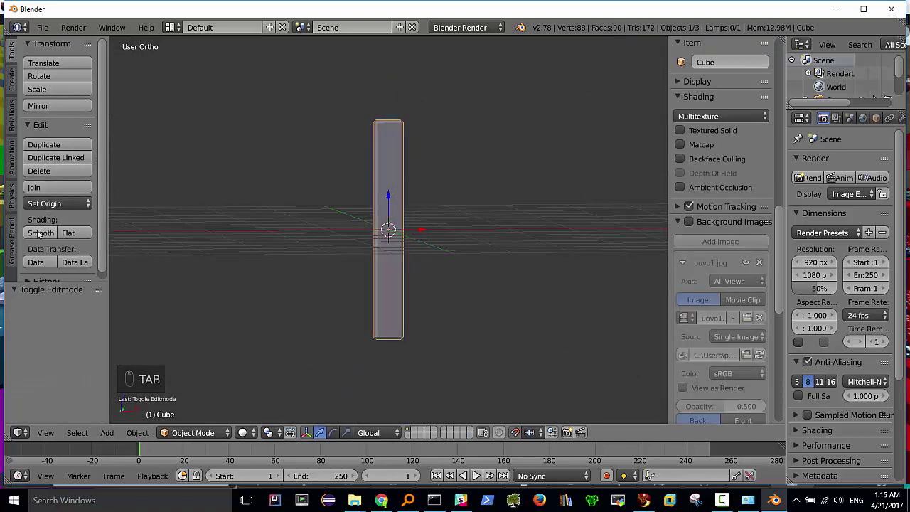
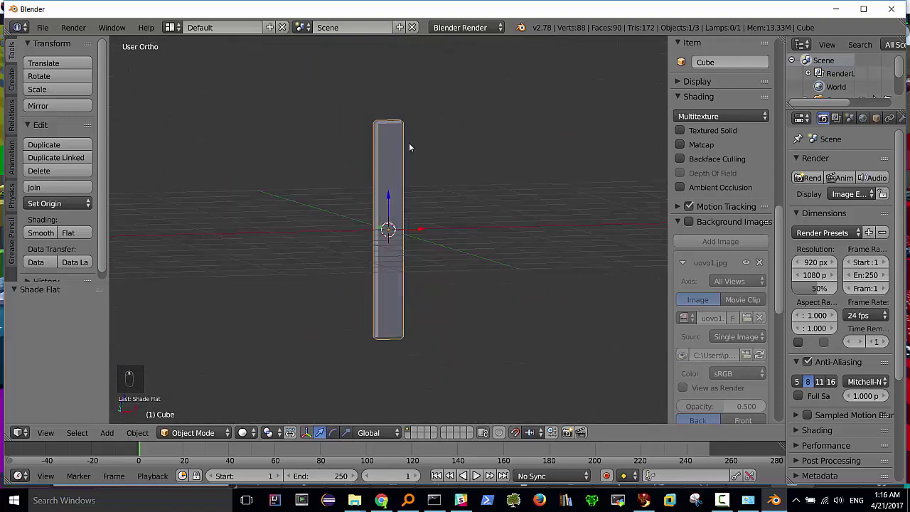
pyautogui.middleClick(402, 173)
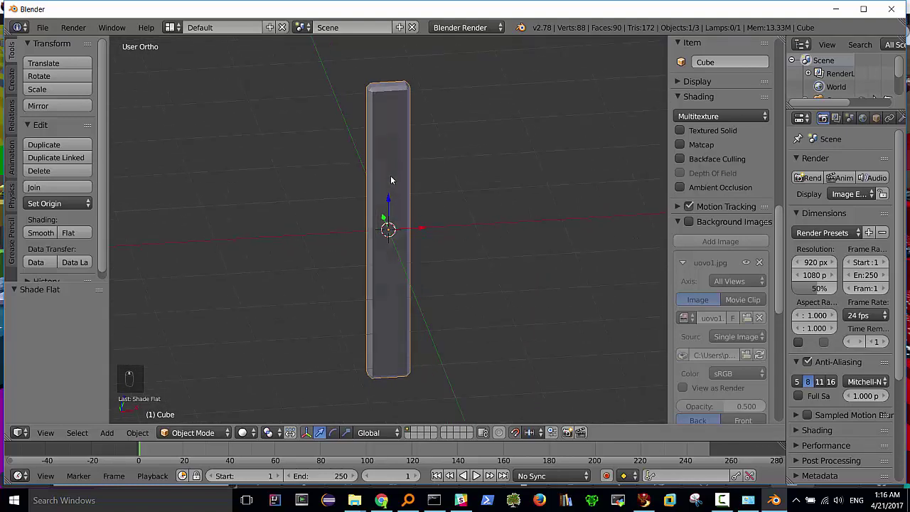
pyautogui.press('KP_1')
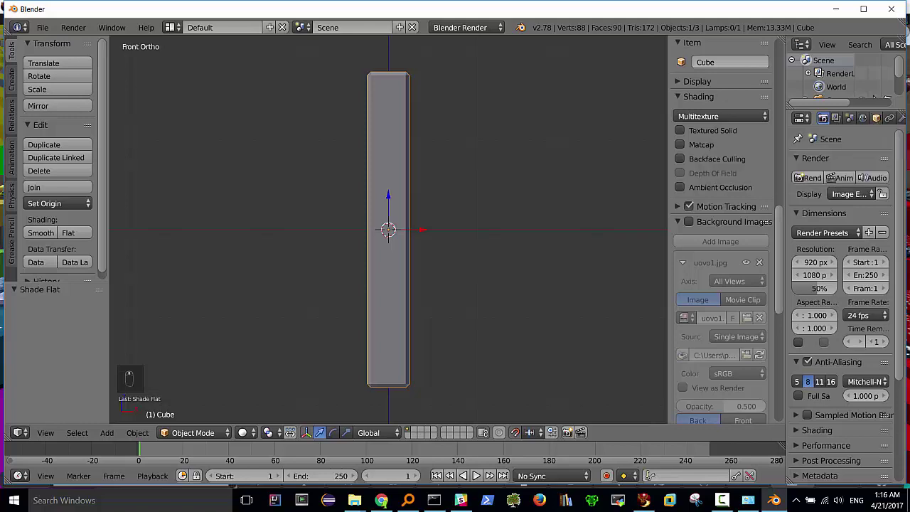
# Add an Array modifier with Count 5 and Relative Offset X 1.3 to the board.
pyautogui.moveTo(844, 115); pyautogui.dragTo(452, 208)
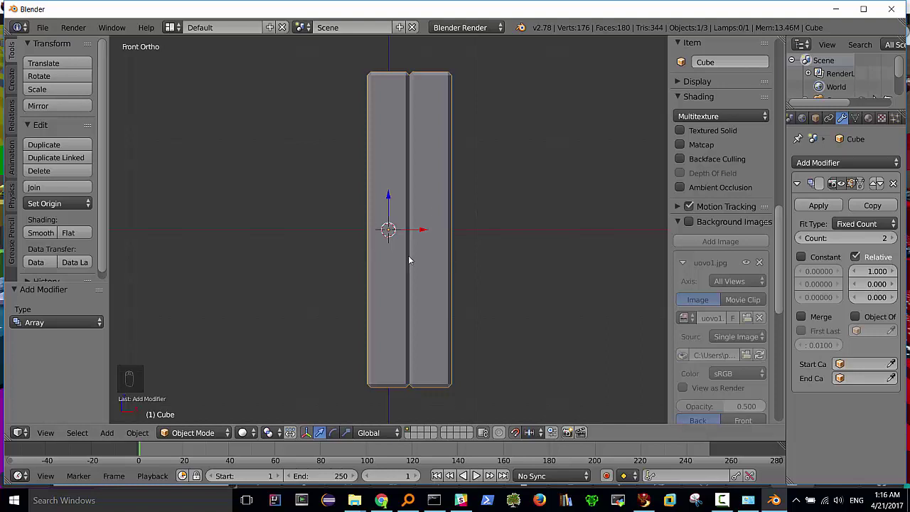
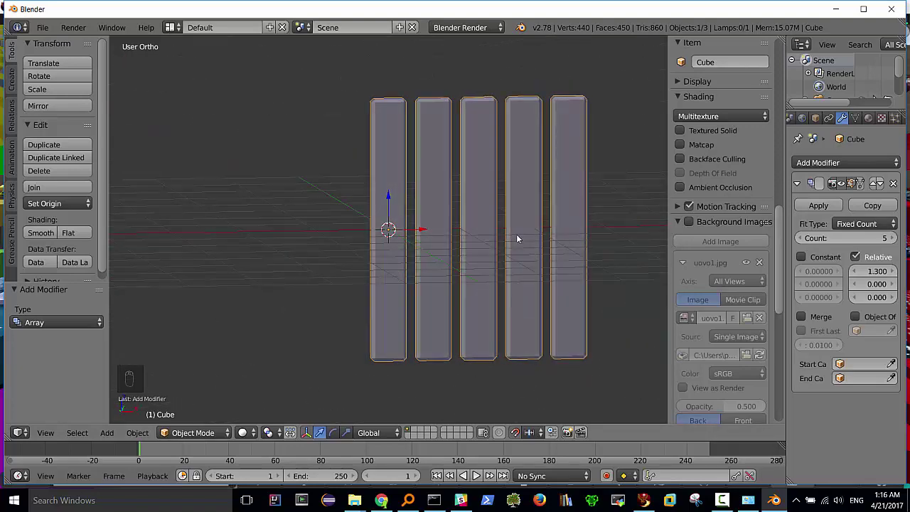
pyautogui.press('KP_1')
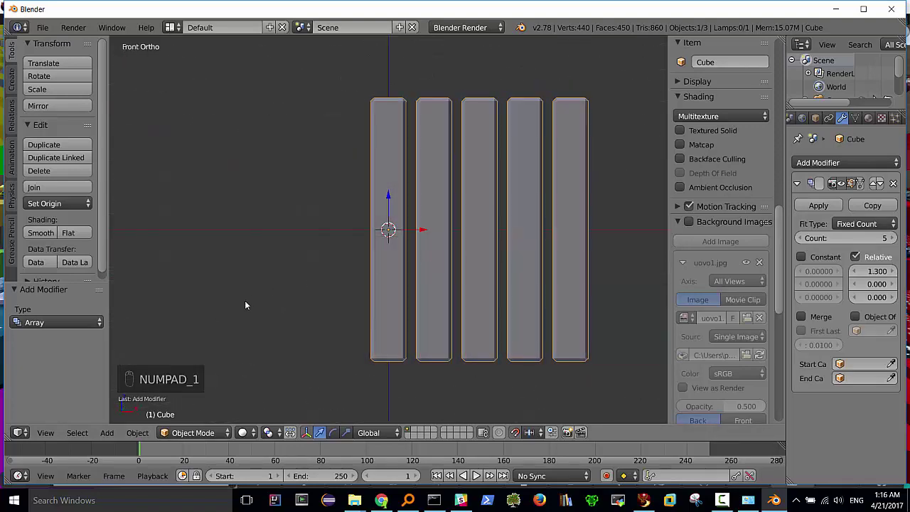
# Apply the Array modifier so the five boards become one real mesh, then reopen it for editing.
pyautogui.press('Tab')
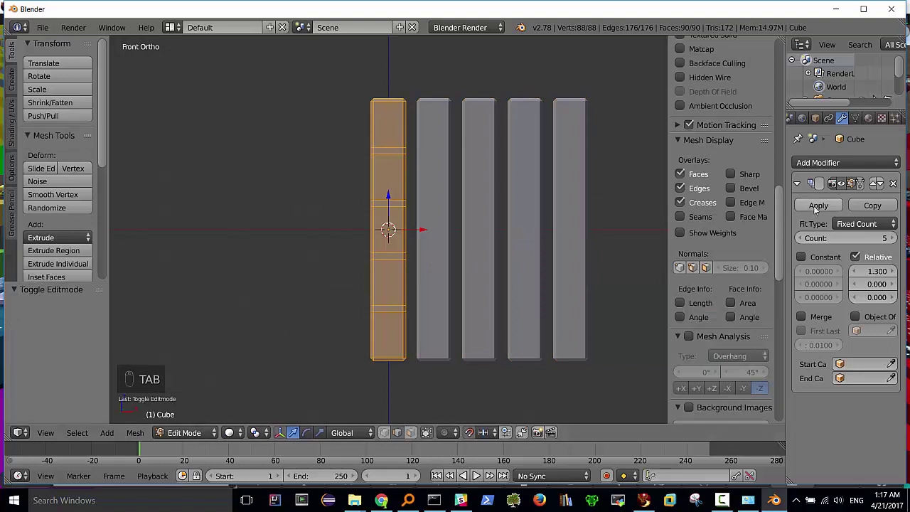
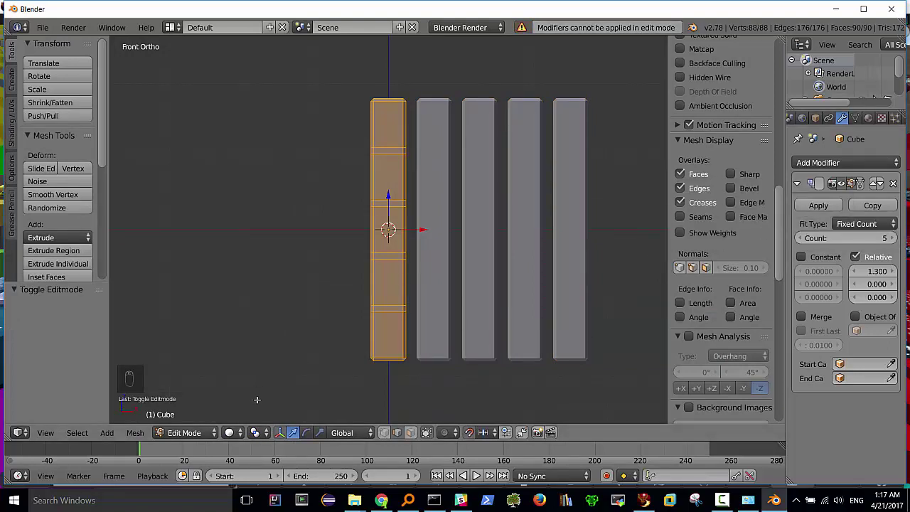
pyautogui.press('Tab')
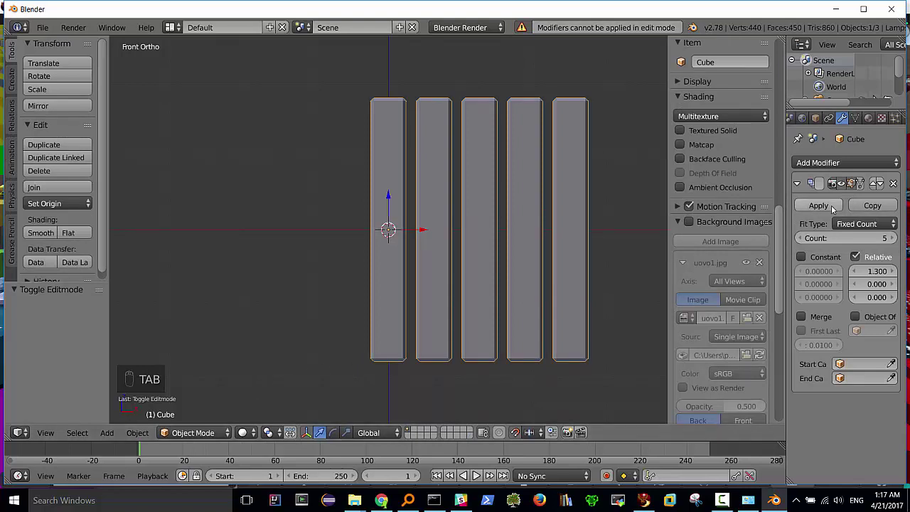
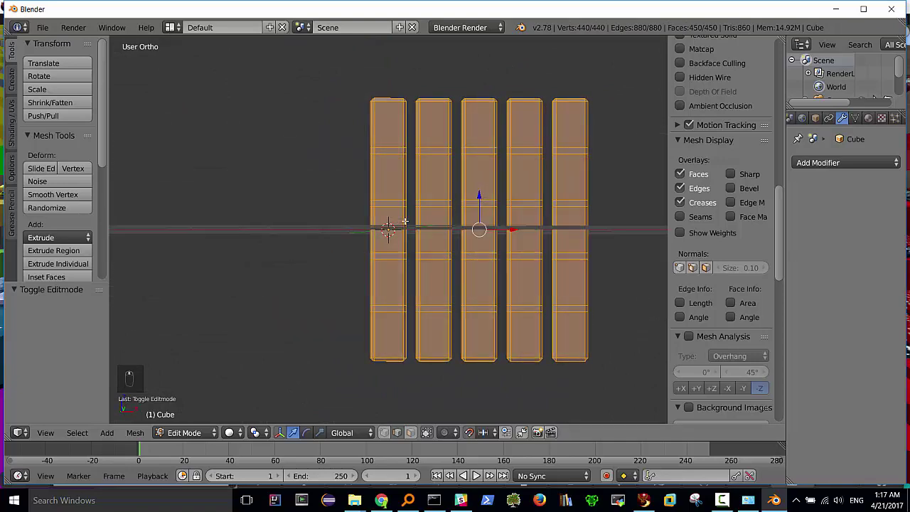
pyautogui.press('KP_1')
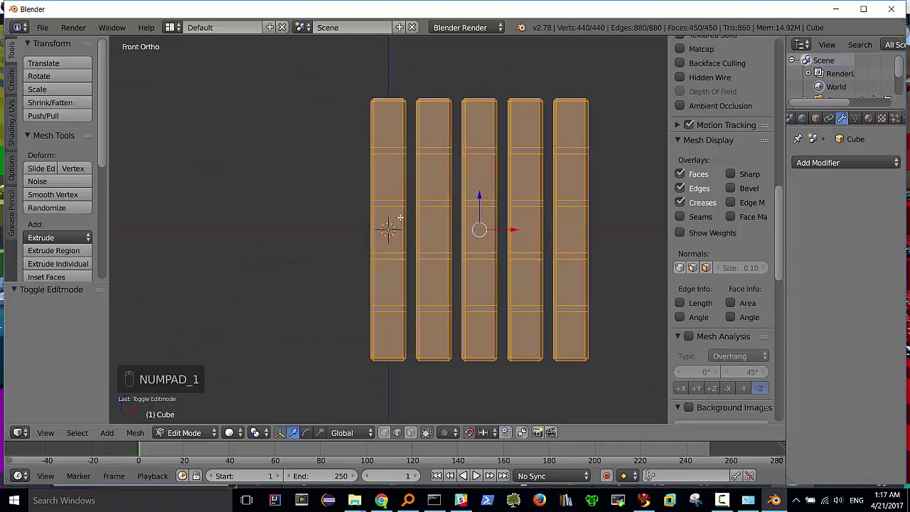
# Box-select the second board's top vertices, undoing a first attempt and clearing the selection.
pyautogui.moveTo(472, 436); pyautogui.dragTo(461, 439)
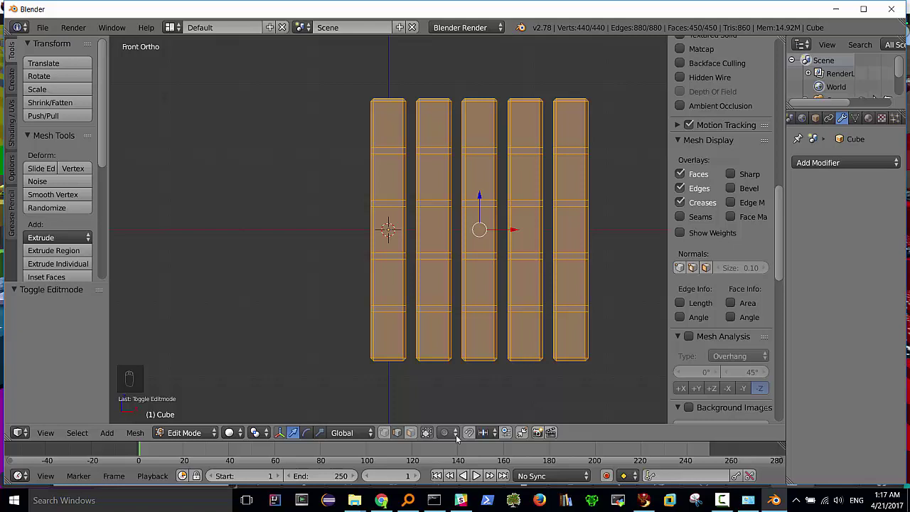
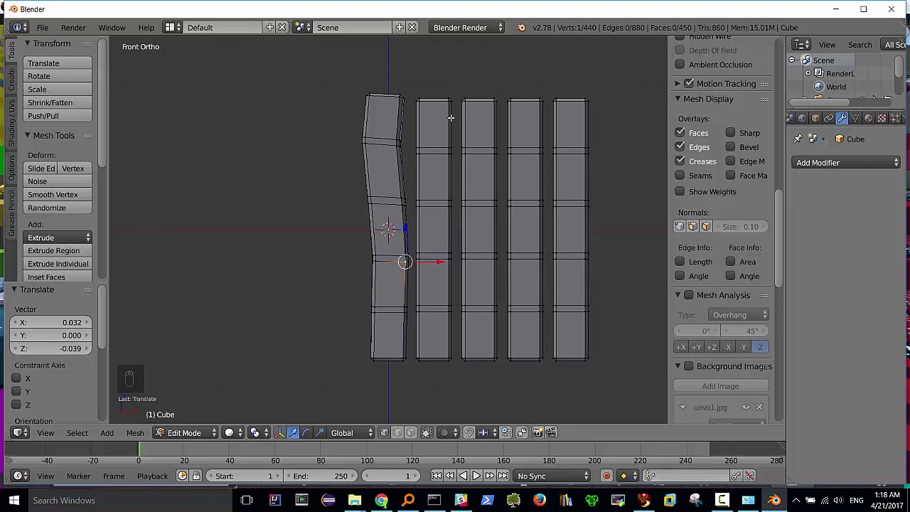
pyautogui.press('b')
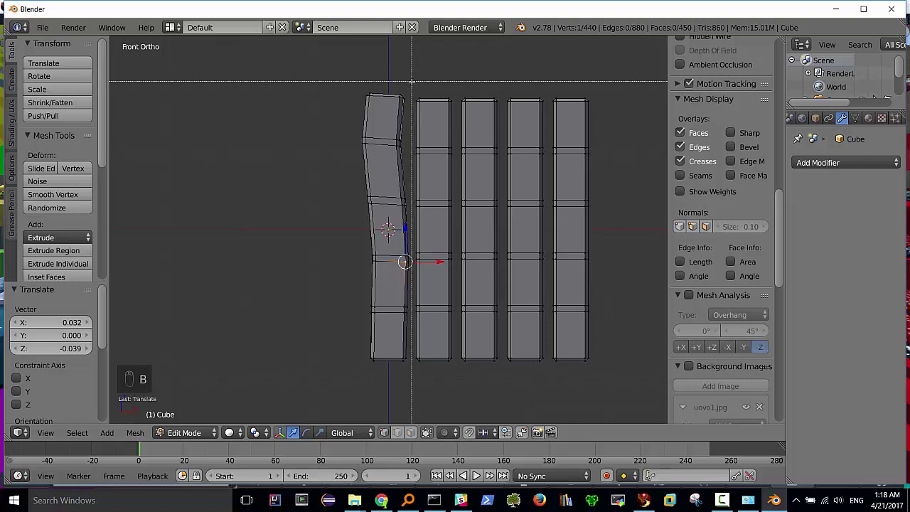
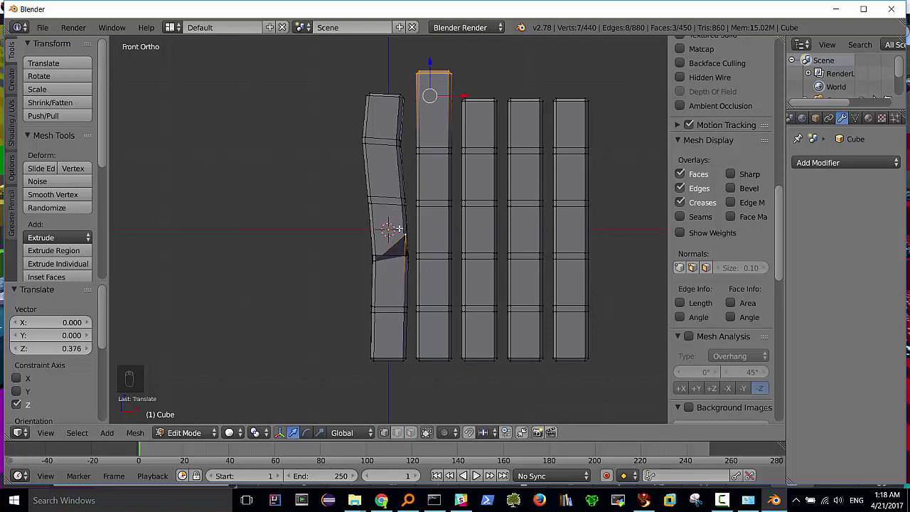
pyautogui.press('ctrl+z')
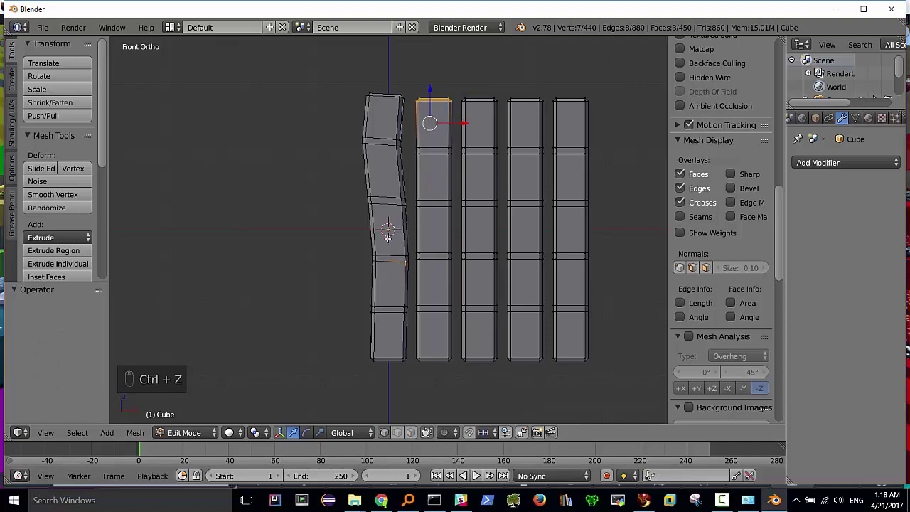
pyautogui.press('a')
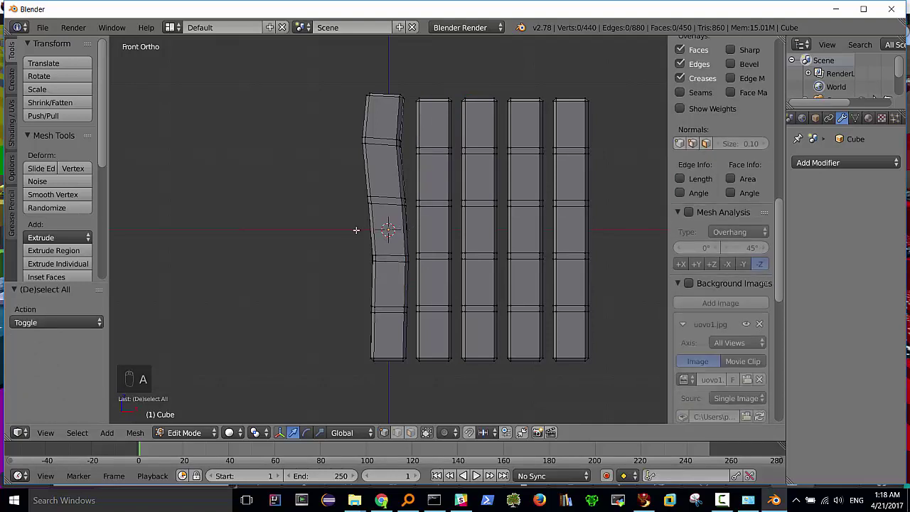
# Reselect the second board's top from the front view and move it up along Z, retrying after an undo.
pyautogui.press('b')
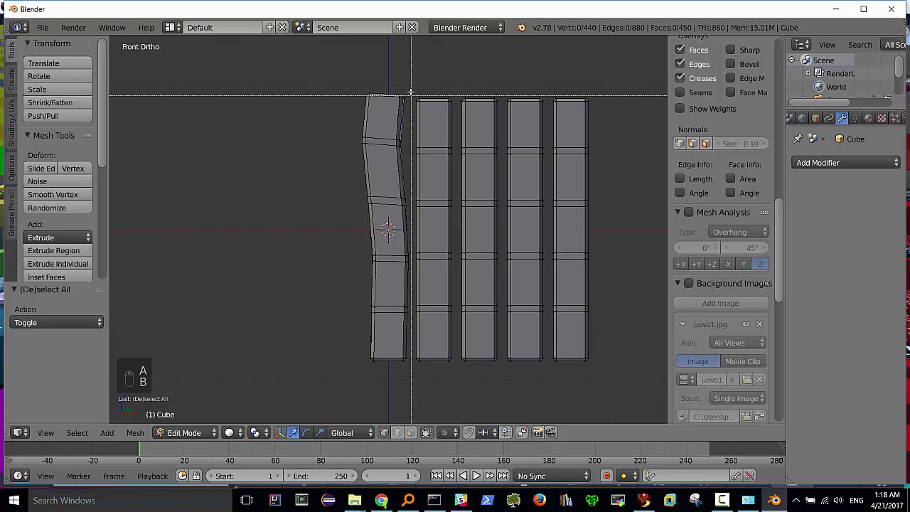
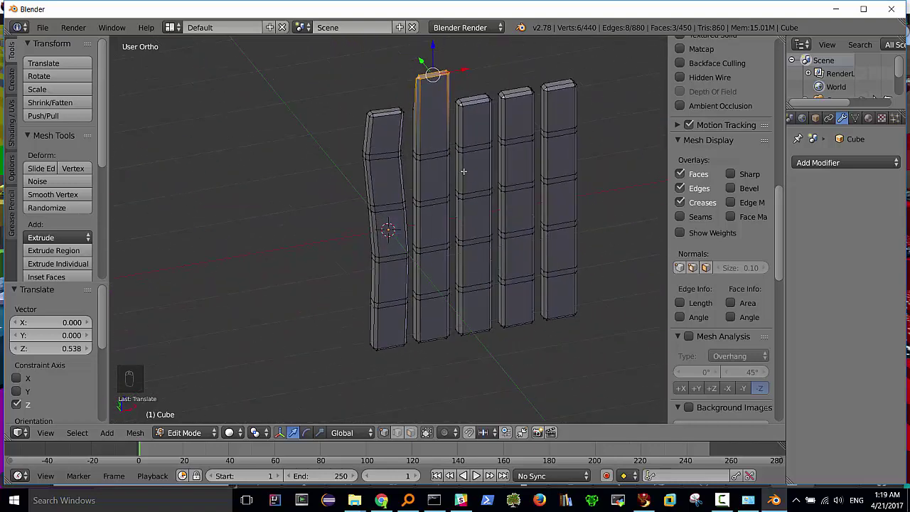
pyautogui.press('KP_1')
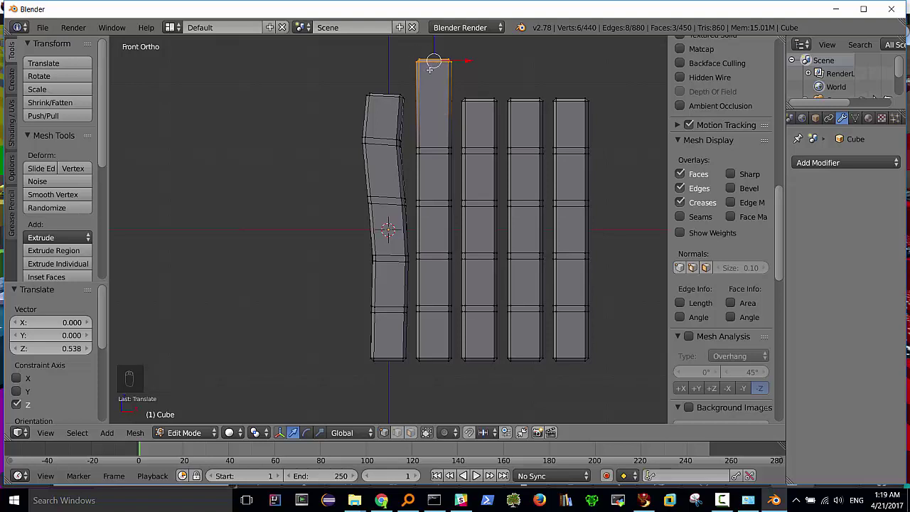
pyautogui.press('ctrl+z')
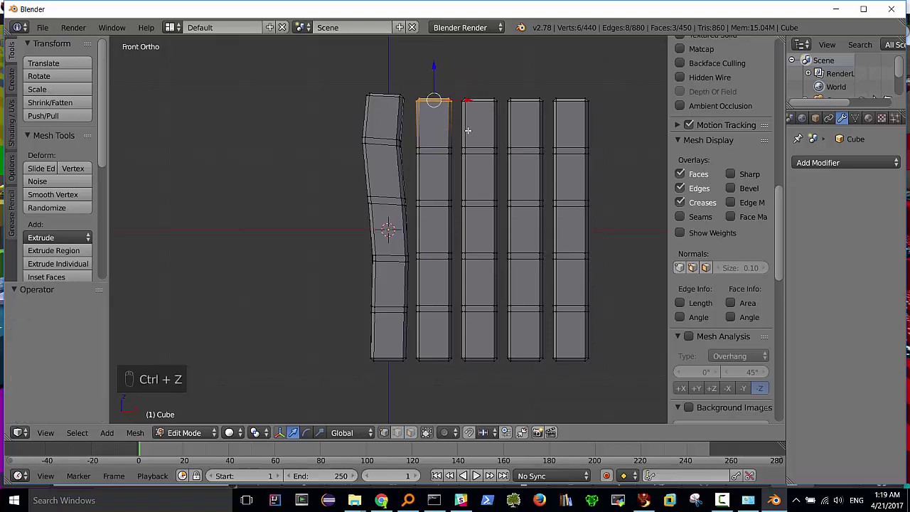
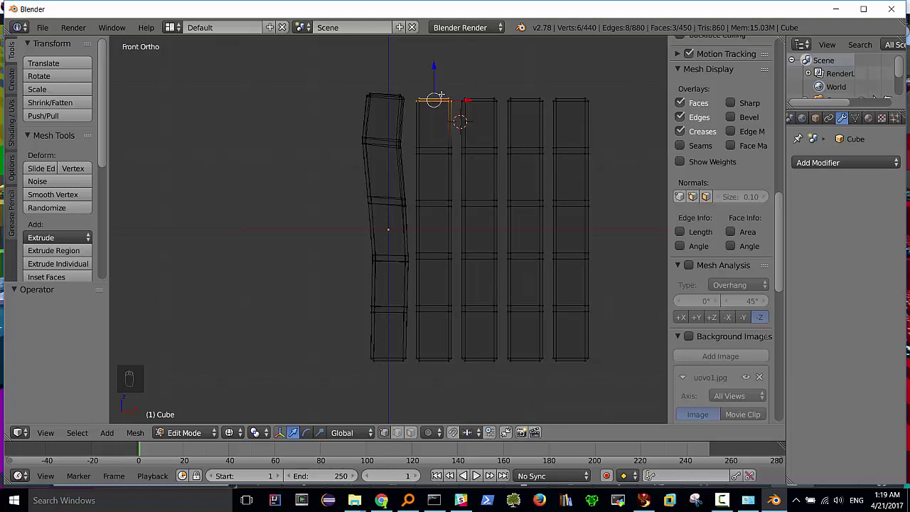
pyautogui.press('a')
pyautogui.press('b')
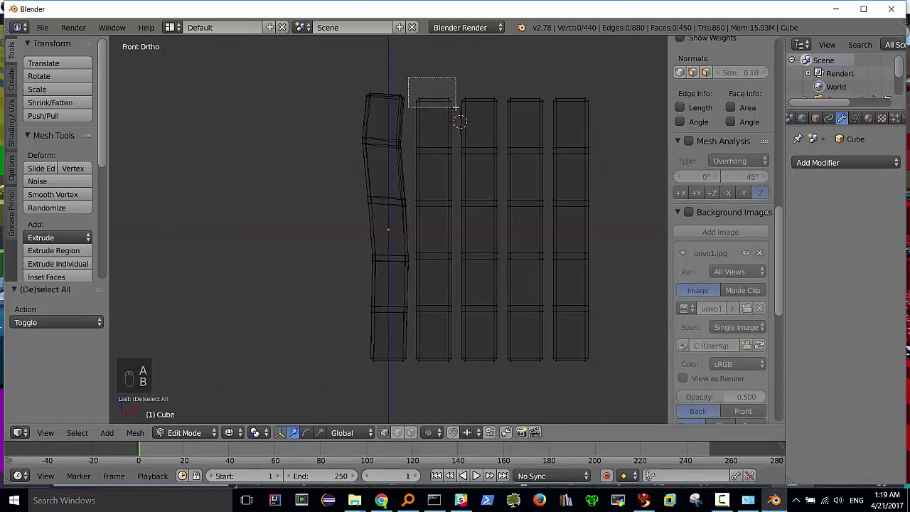
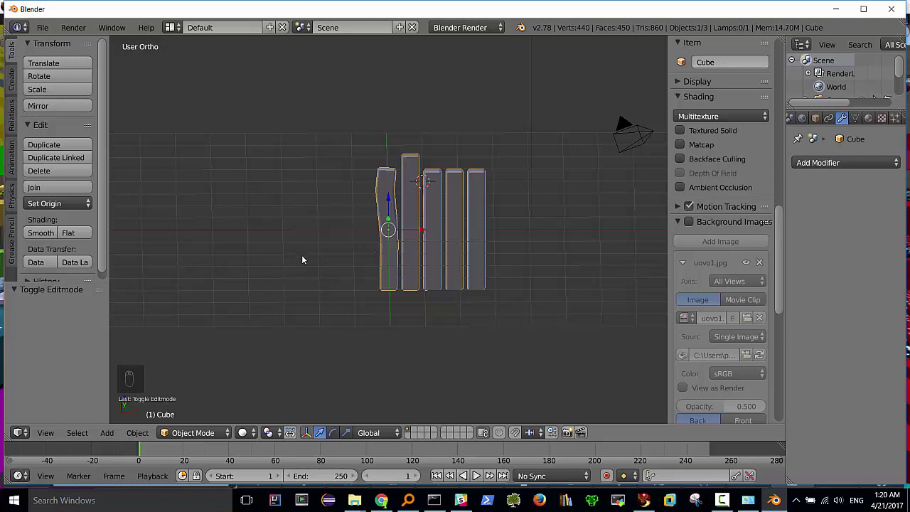
# Add a plane, delete it, and add a fresh radius-1 plane among the boards with Generate UVs ticked.
pyautogui.press('shift+a')
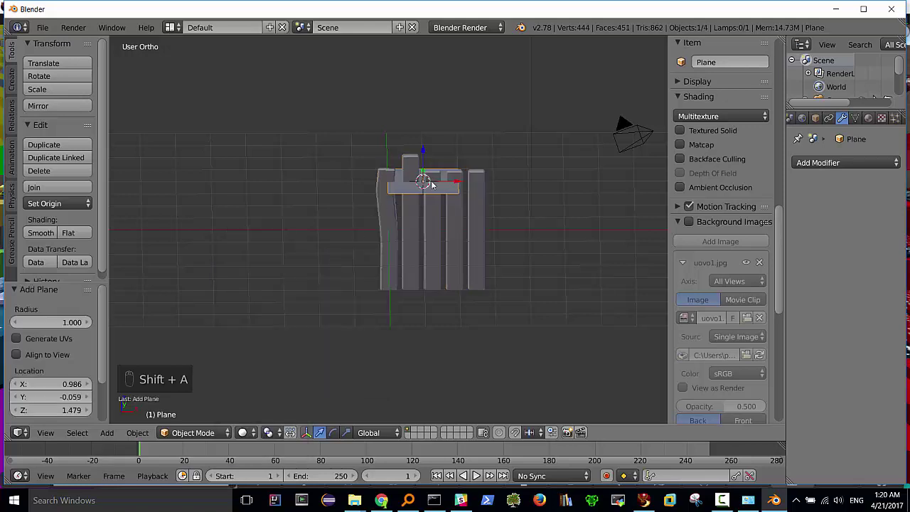
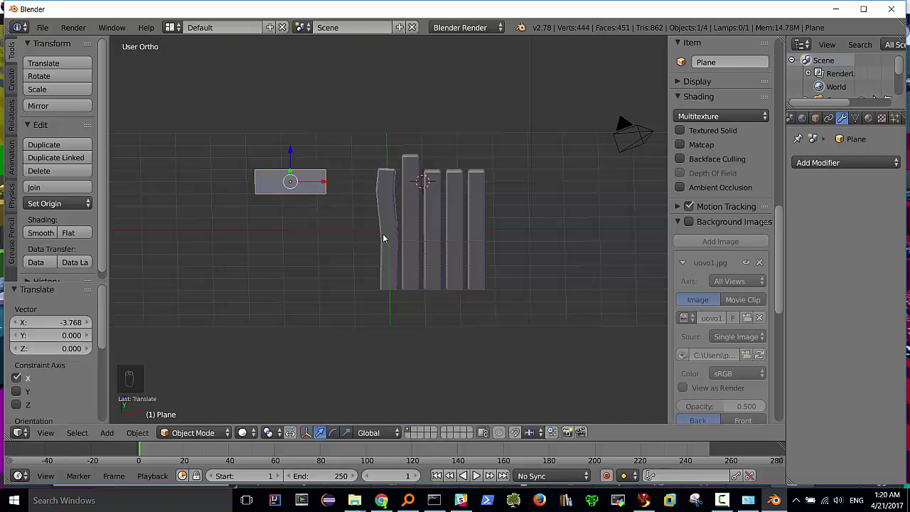
pyautogui.middleClick(345, 221)
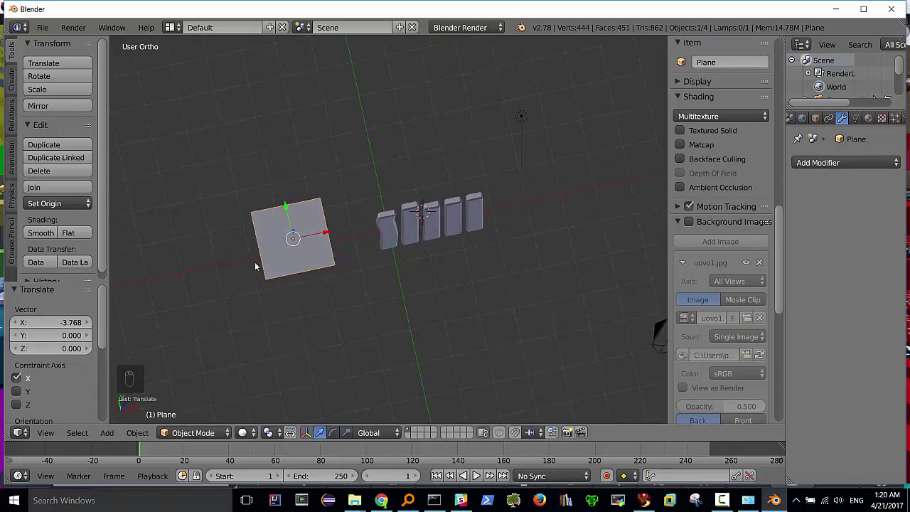
pyautogui.moveTo(106, 331); pyautogui.dragTo(95, 391)
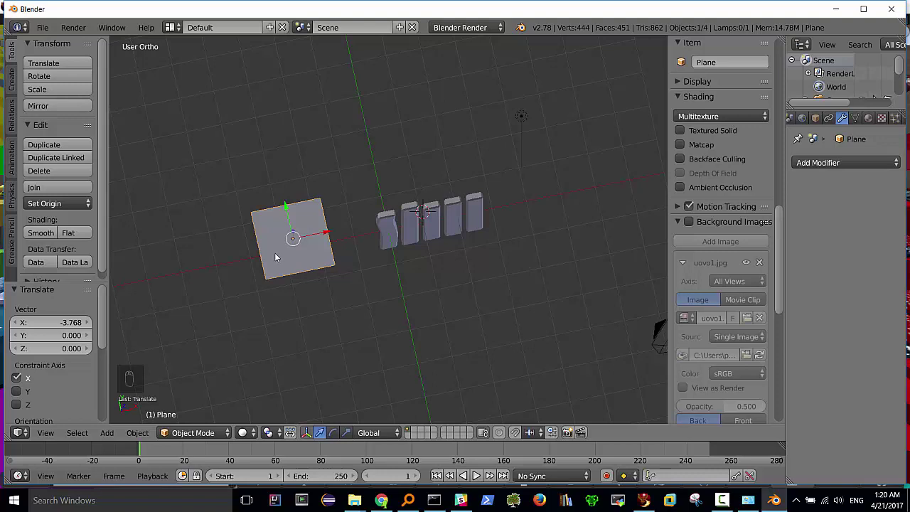
pyautogui.press('Delete')
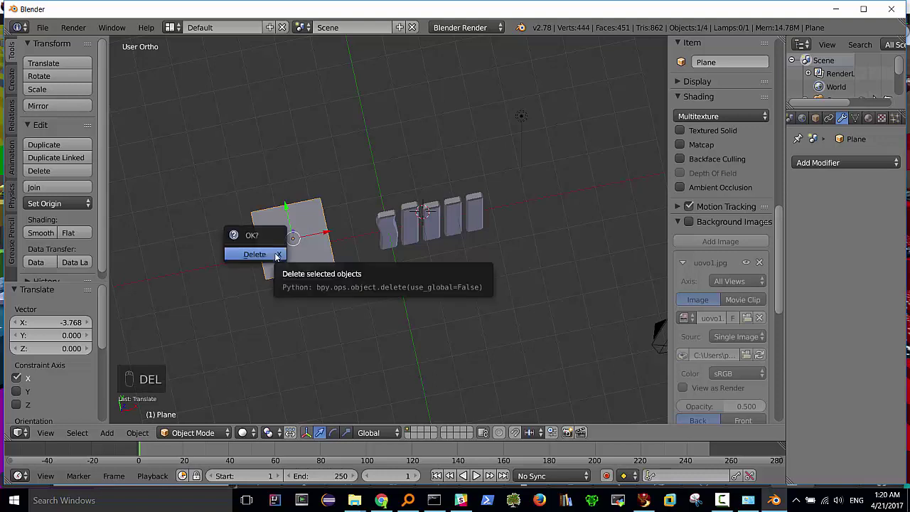
pyautogui.press('shift+a')
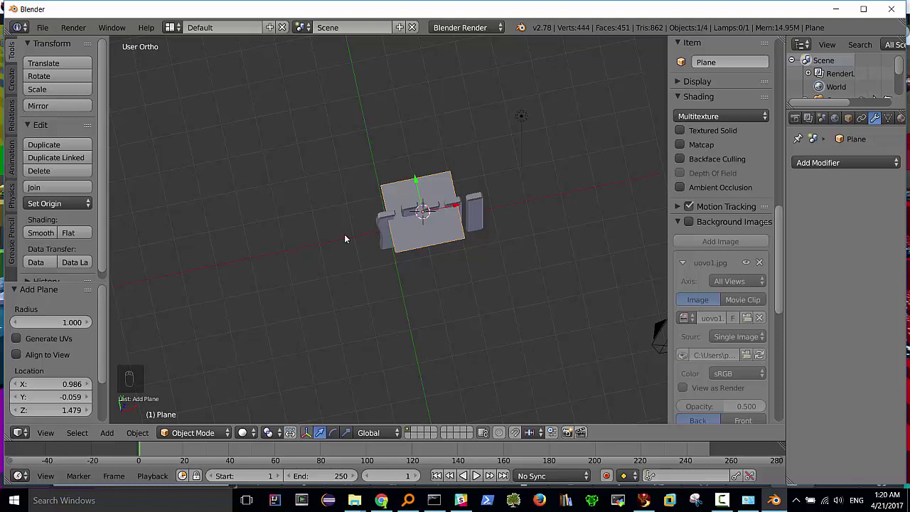
# Move the plane aside along X and give it a Cycles material using uovo1.jpg as an image texture, shown in Textured shading.
pyautogui.moveTo(18, 339); pyautogui.dragTo(106, 343)
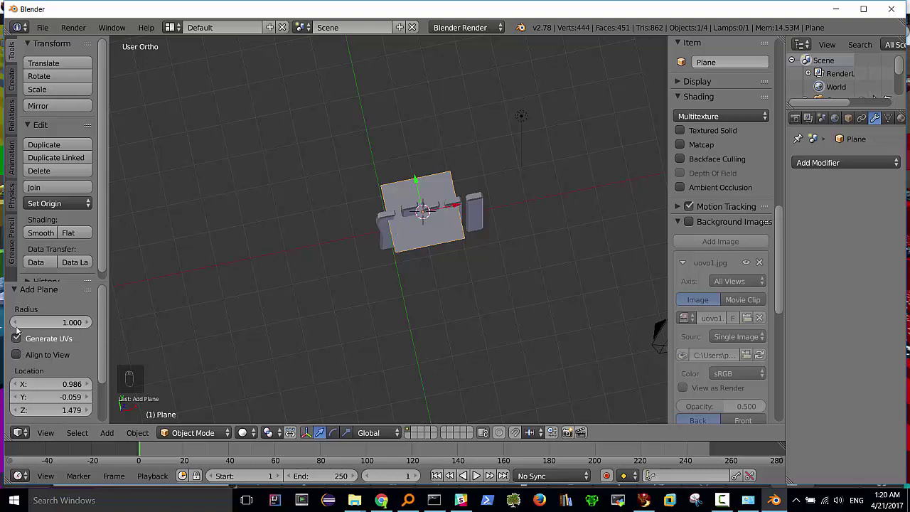
pyautogui.moveTo(460, 209); pyautogui.dragTo(333, 255)
pyautogui.moveTo(333, 255); pyautogui.dragTo(905, 123)
pyautogui.moveTo(905, 123); pyautogui.dragTo(141, 338)
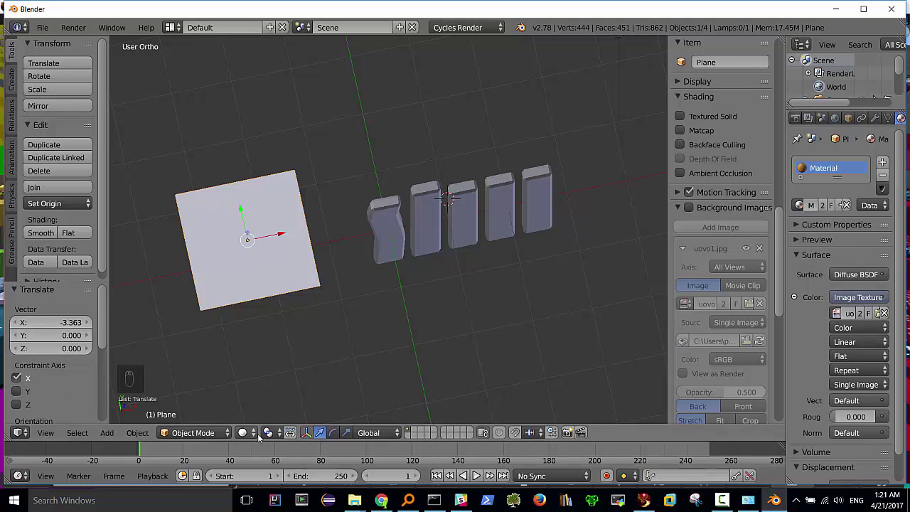
pyautogui.moveTo(245, 434); pyautogui.dragTo(164, 337)
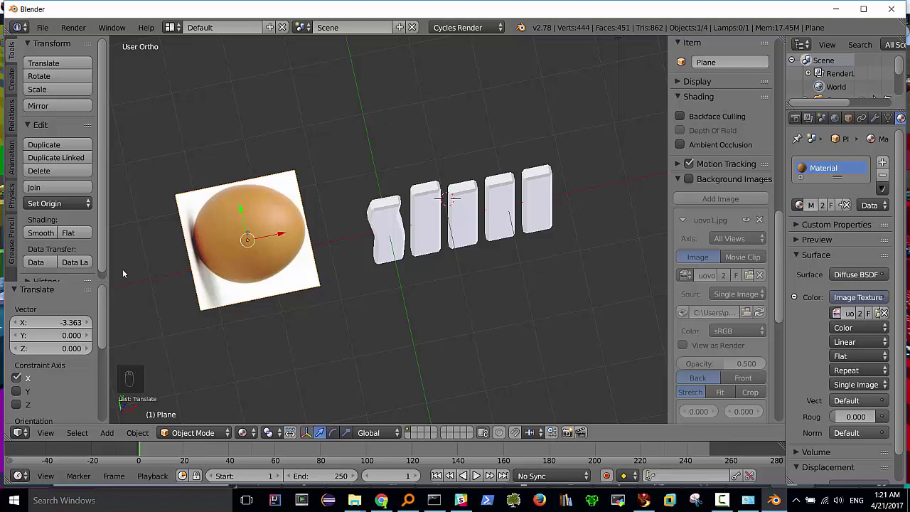
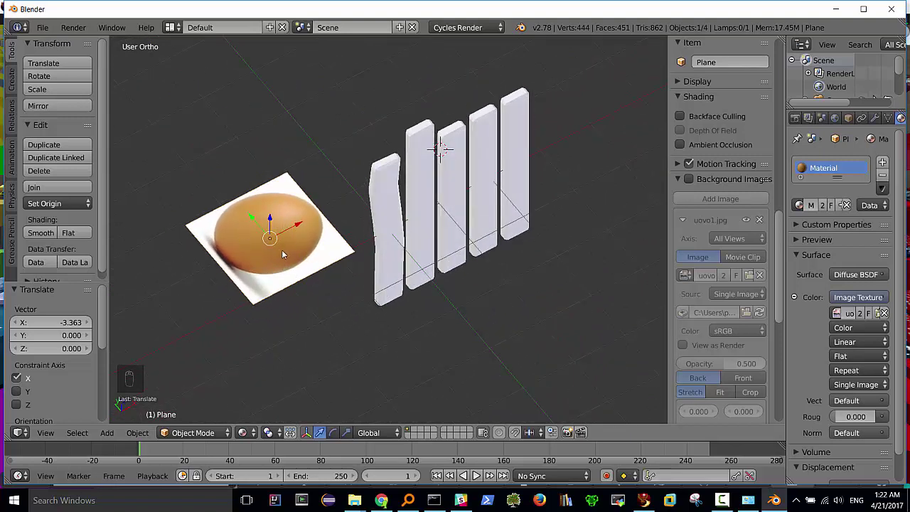
# From the Right view, rotate the egg-textured plane 90° so it stands upright.
pyautogui.press('r')
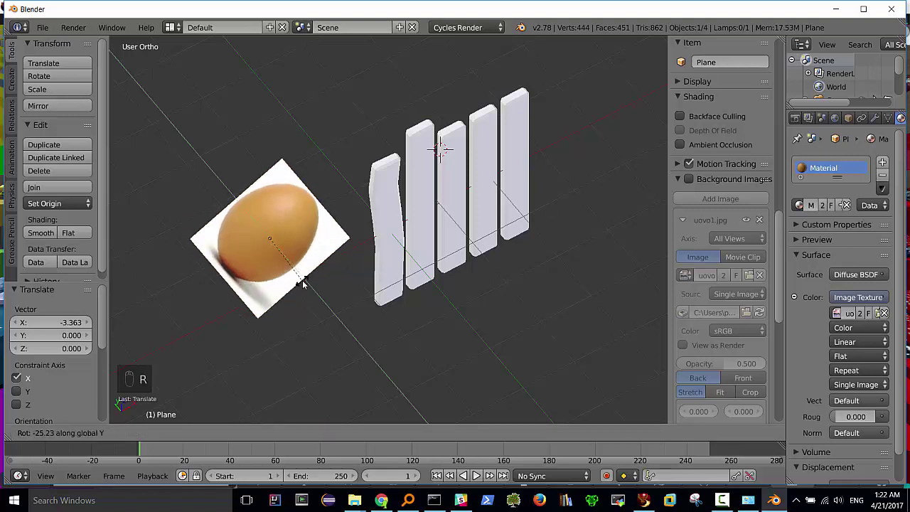
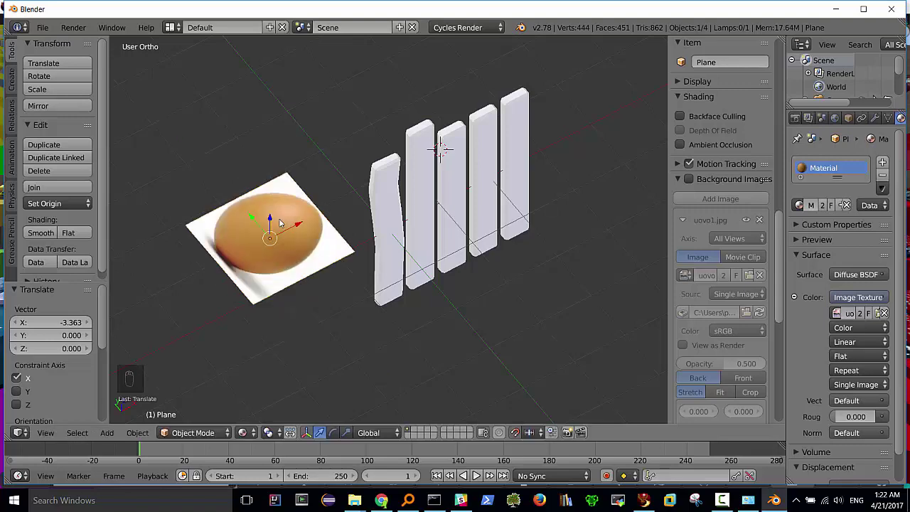
pyautogui.middleClick(309, 245)
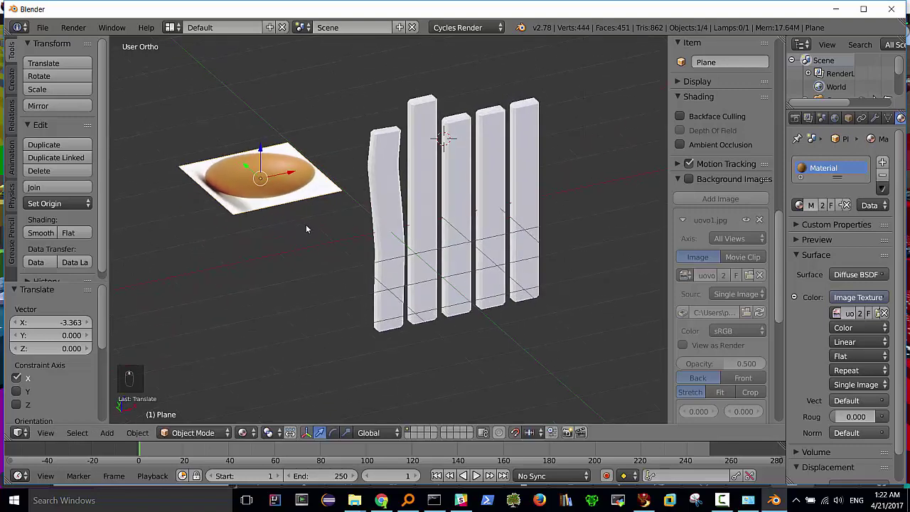
pyautogui.press('KP_3')
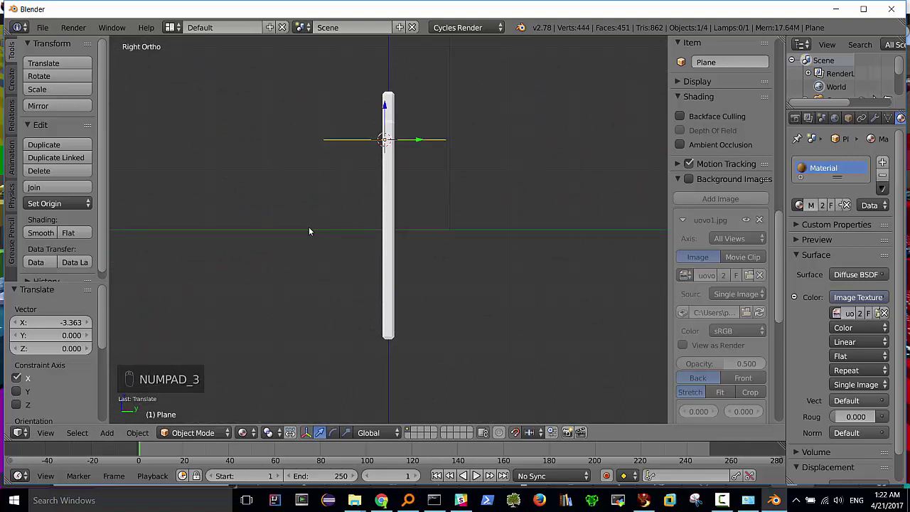
pyautogui.press('r')
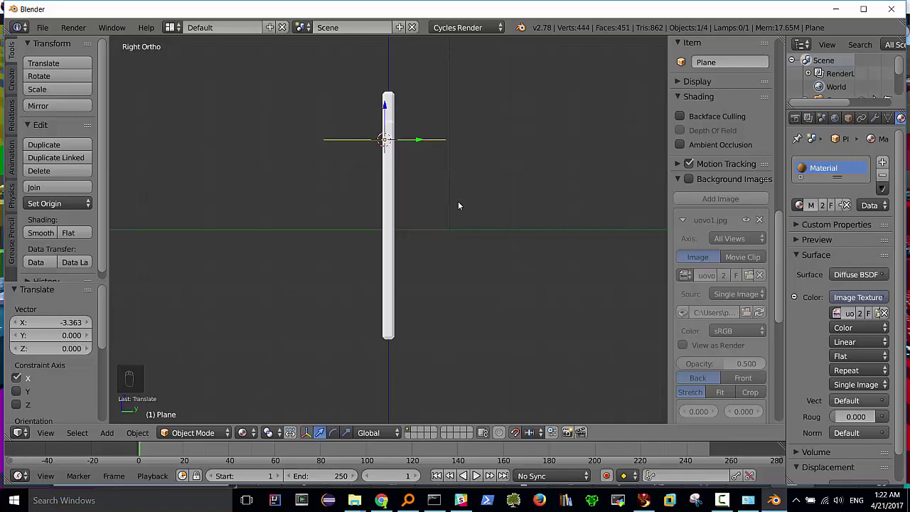
pyautogui.press('r')
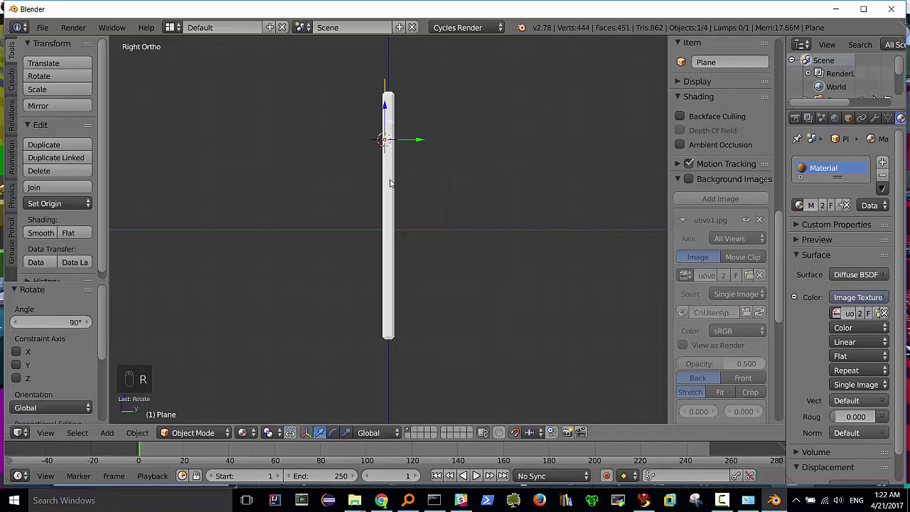
# Rotate the plane 180° around Y so the egg photo faces forward right side up.
pyautogui.middleClick(381, 210)
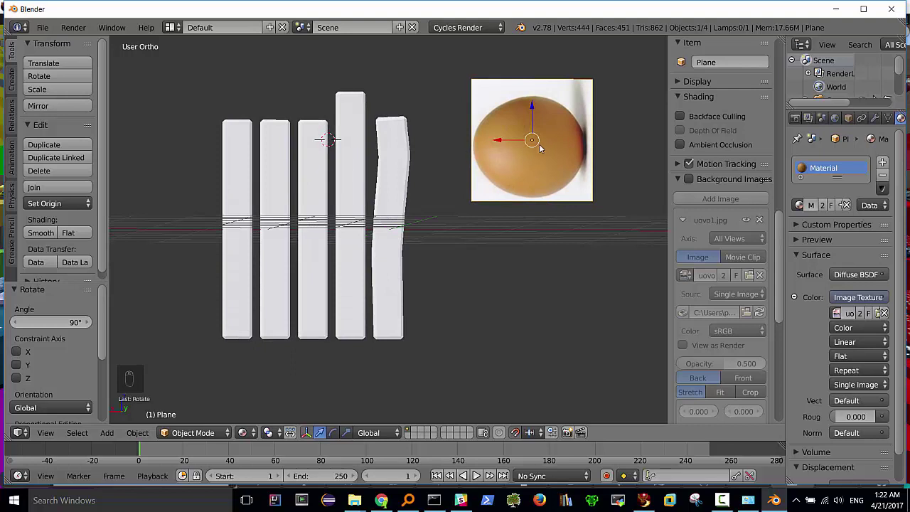
pyautogui.press('r')
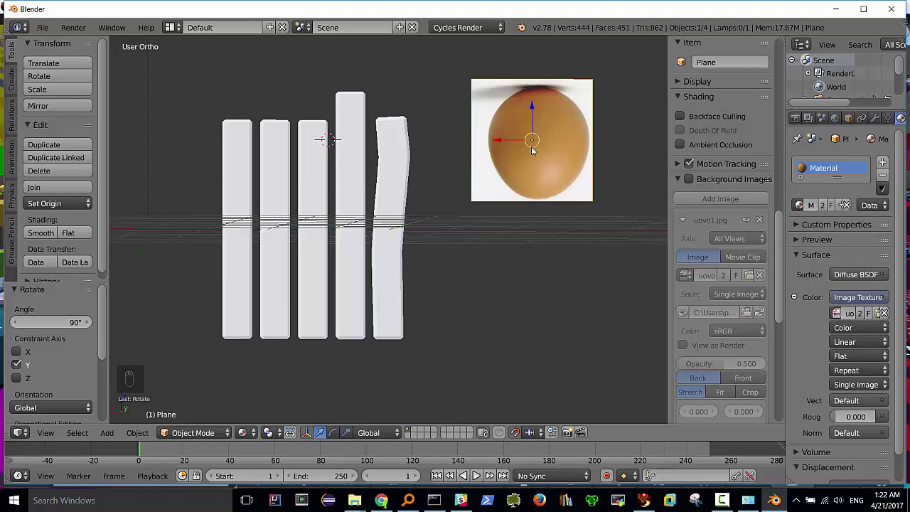
pyautogui.press('r')
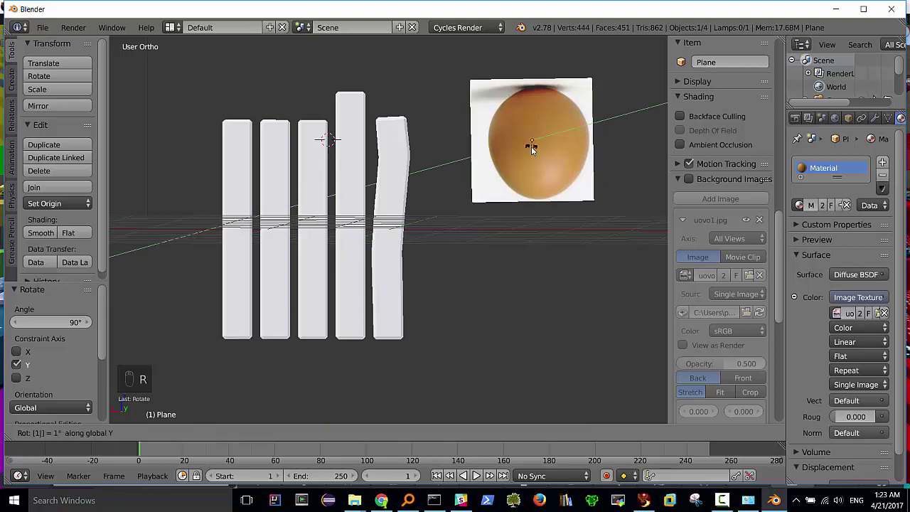